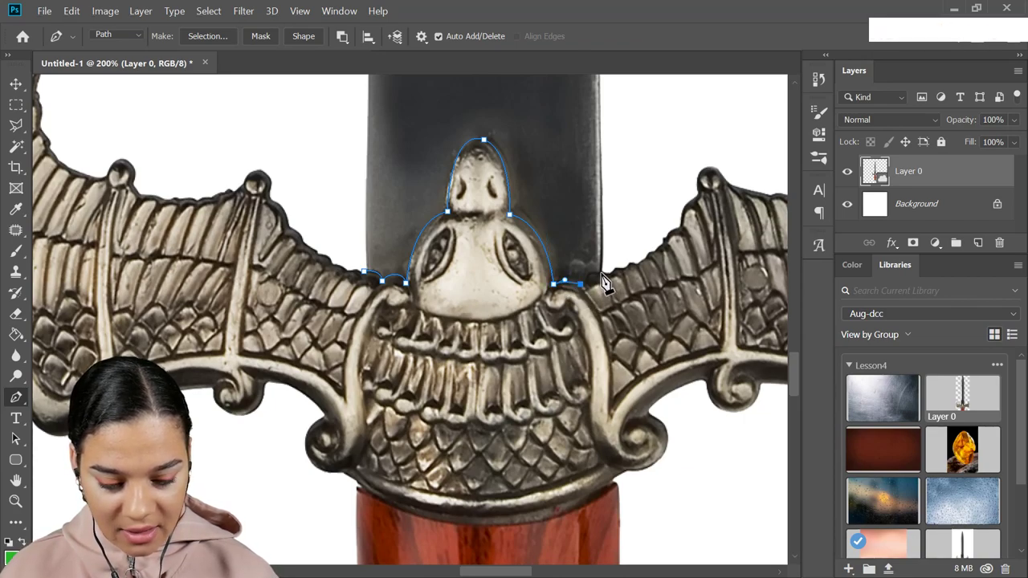
Step: Add the next Pen anchor point along the hilt outline
left_click(611, 279)
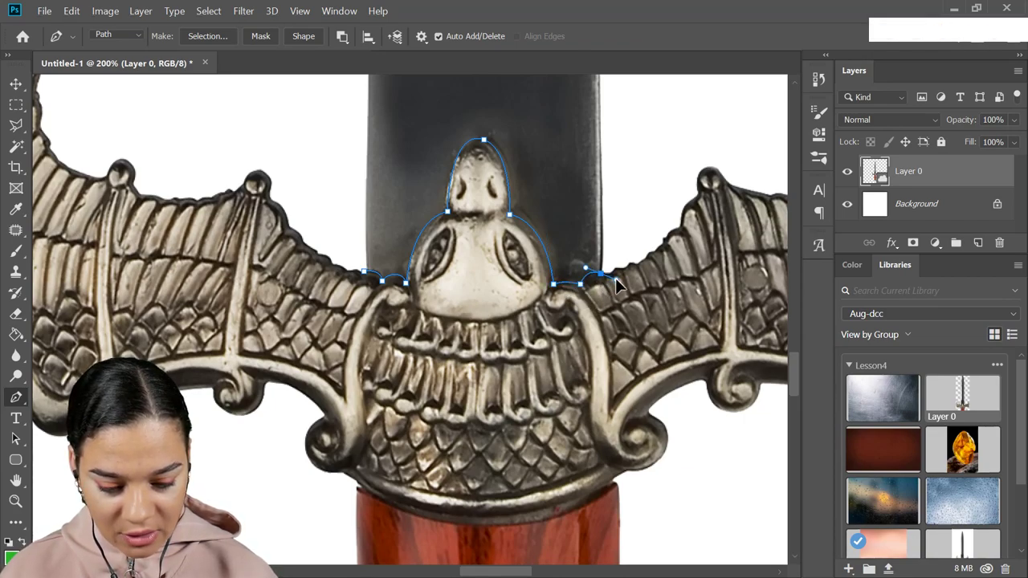
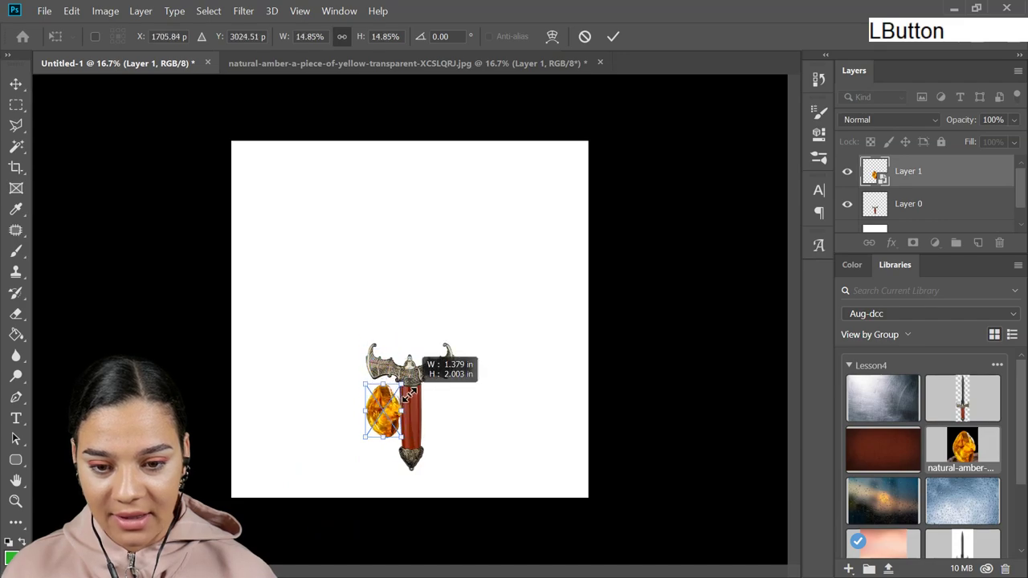
Step: Drag the scaled-down gem onto the hilt and nudge it up-left to centre it on the ornament
left_click(388, 428)
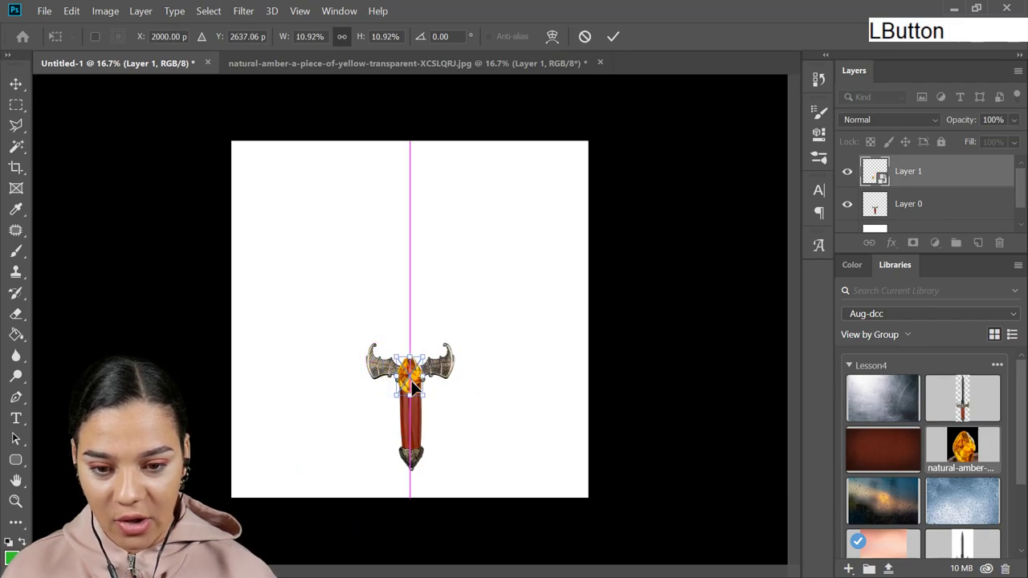
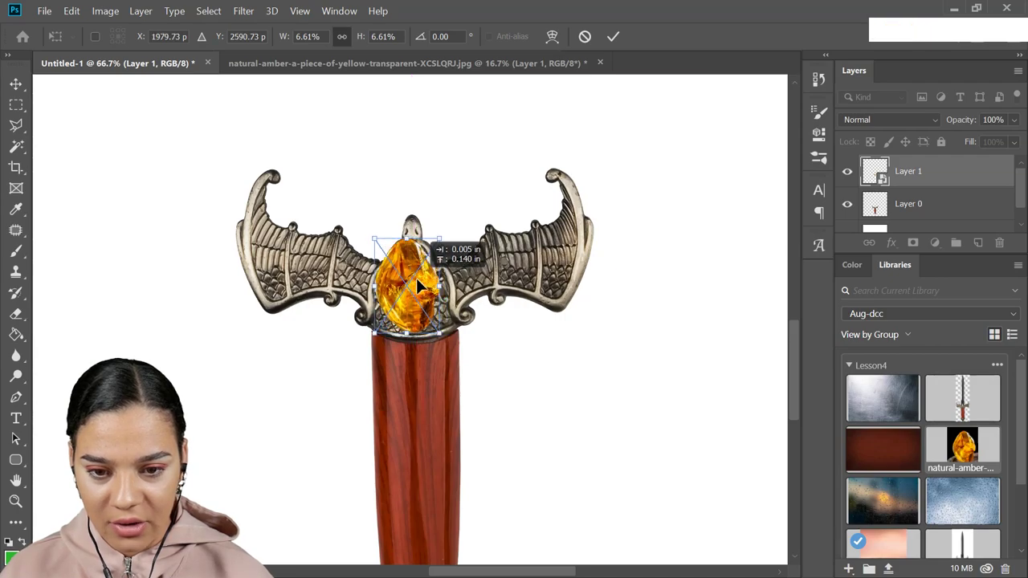
key("Up")
key("Left")
key("Up")
key("Left")
key("Up")
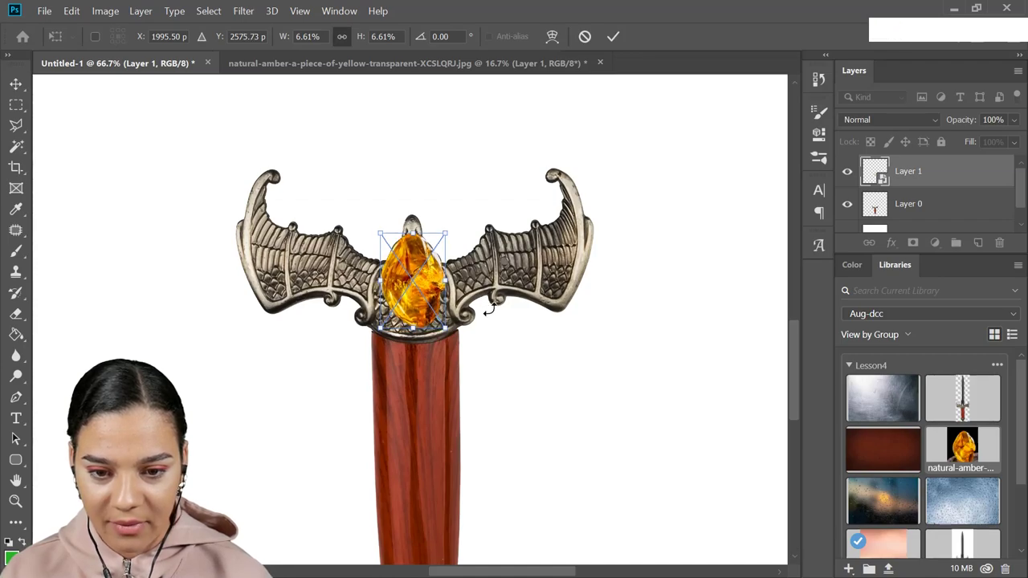
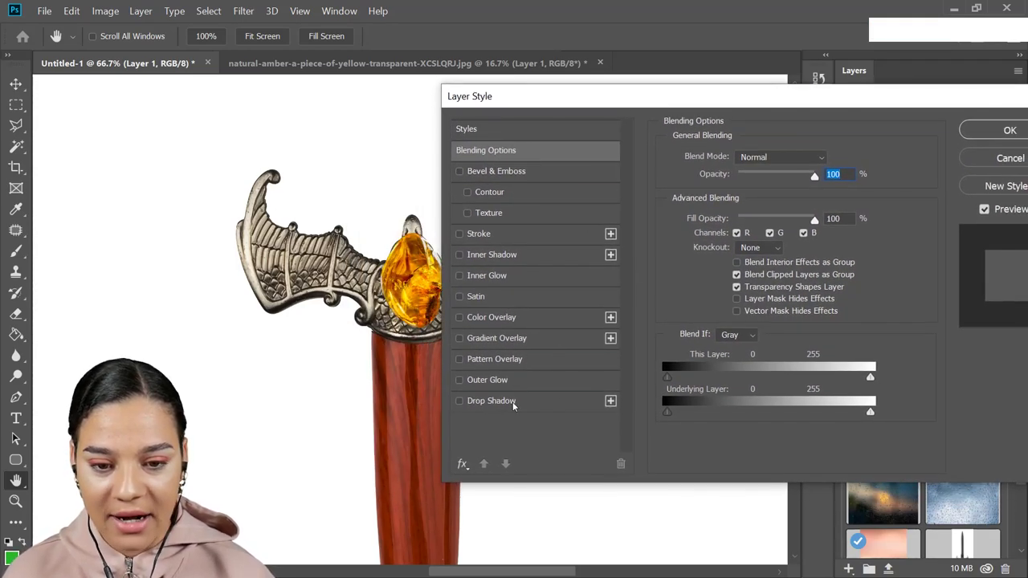
Step: Enable a dark-red Outer Glow at Normal, 42% opacity, 17% spread, 6 px size and confirm
left_click(514, 382)
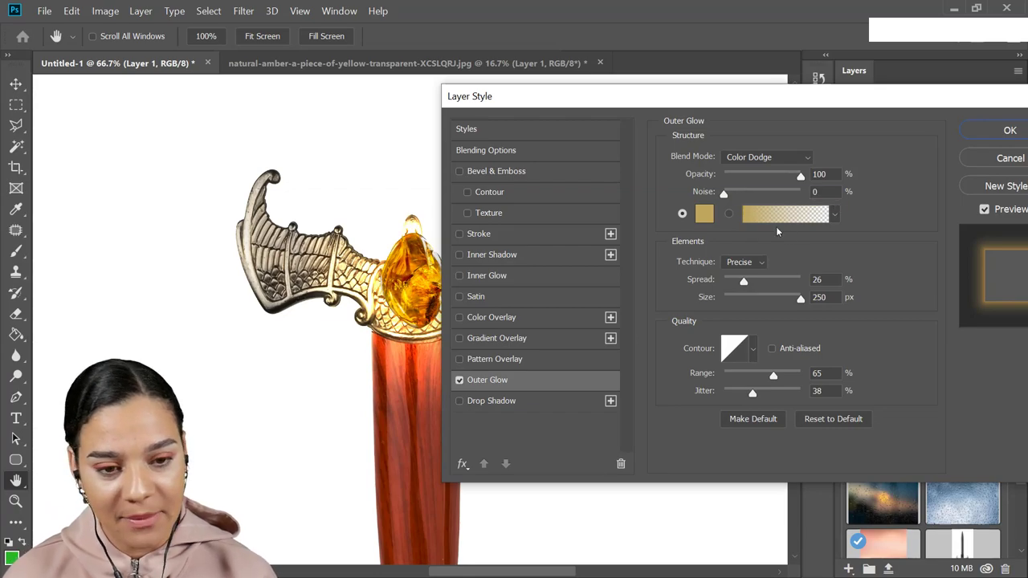
left_click(708, 222)
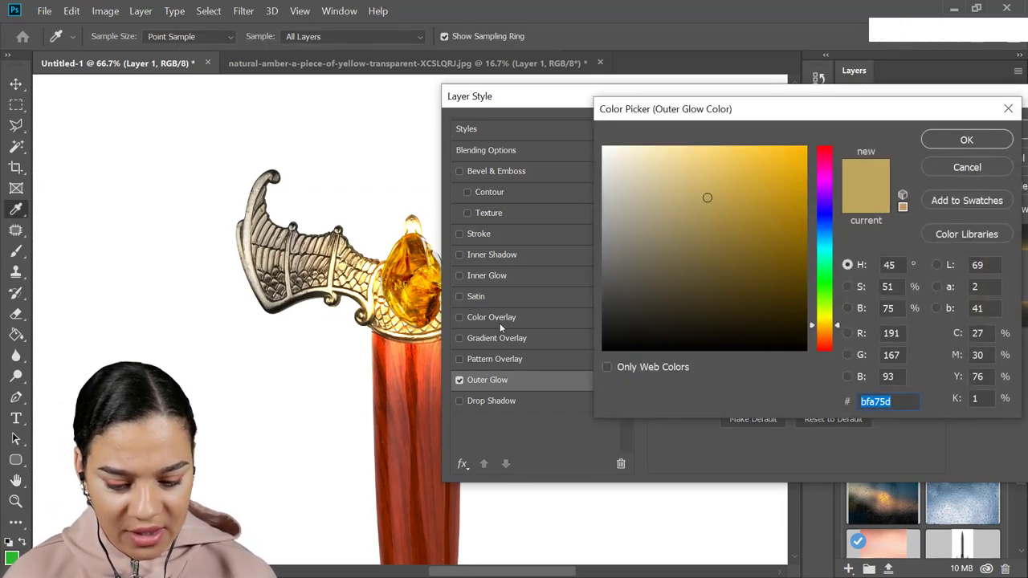
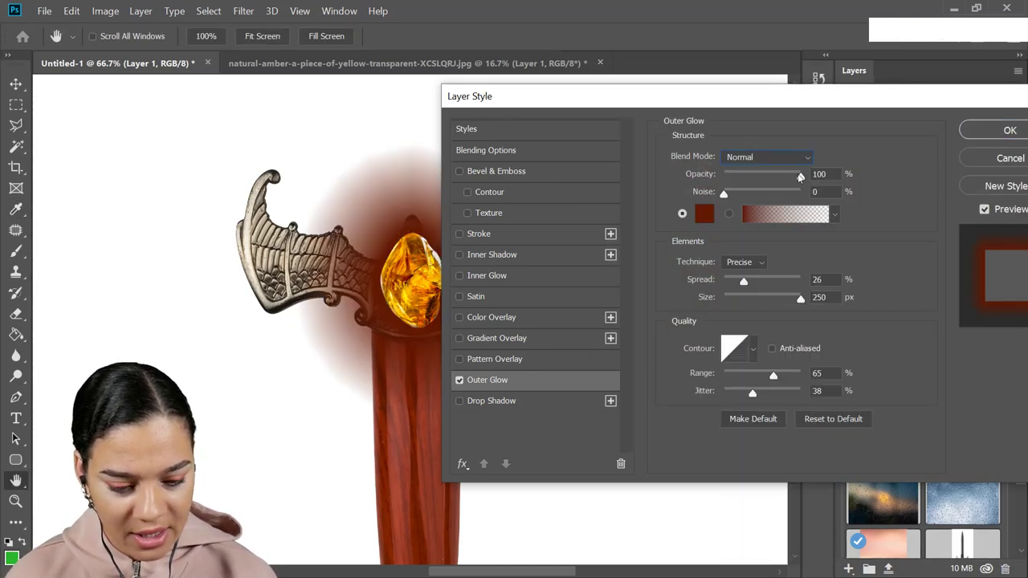
left_click(801, 176)
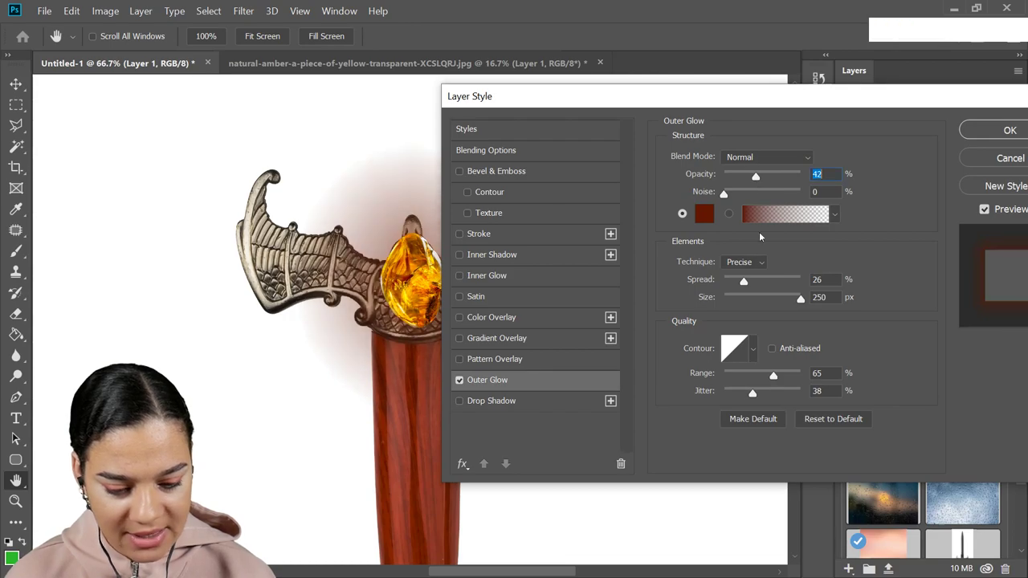
left_click(803, 301)
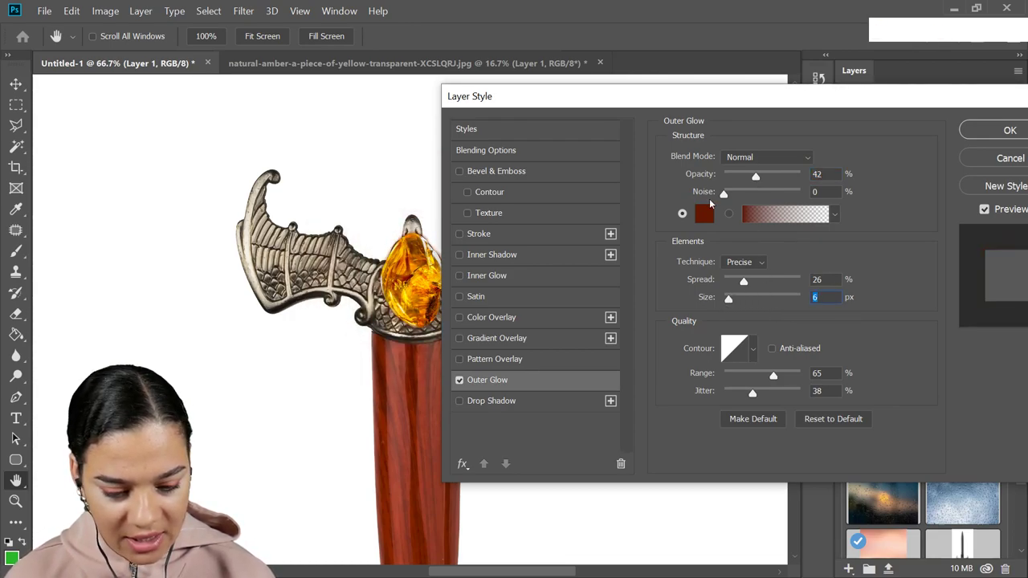
left_click(745, 282)
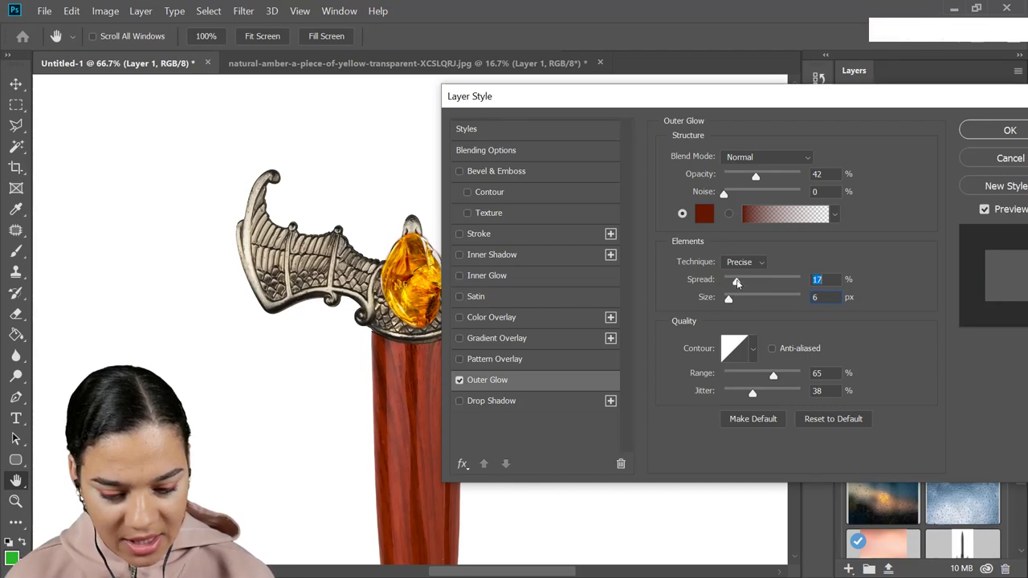
left_click(730, 300)
left_click(983, 128)
Step: Nudge the gem slightly with Free Transform and commit its position on the hilt
key("ctrl+t")
key("Down")
key("Left")
key("Right")
key("Return")
key("KP_Enter")
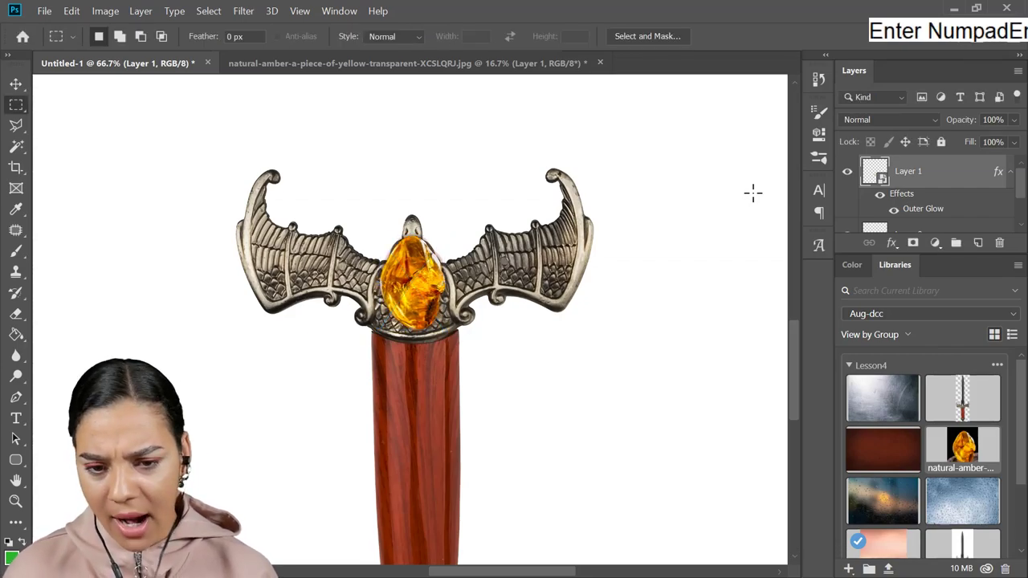
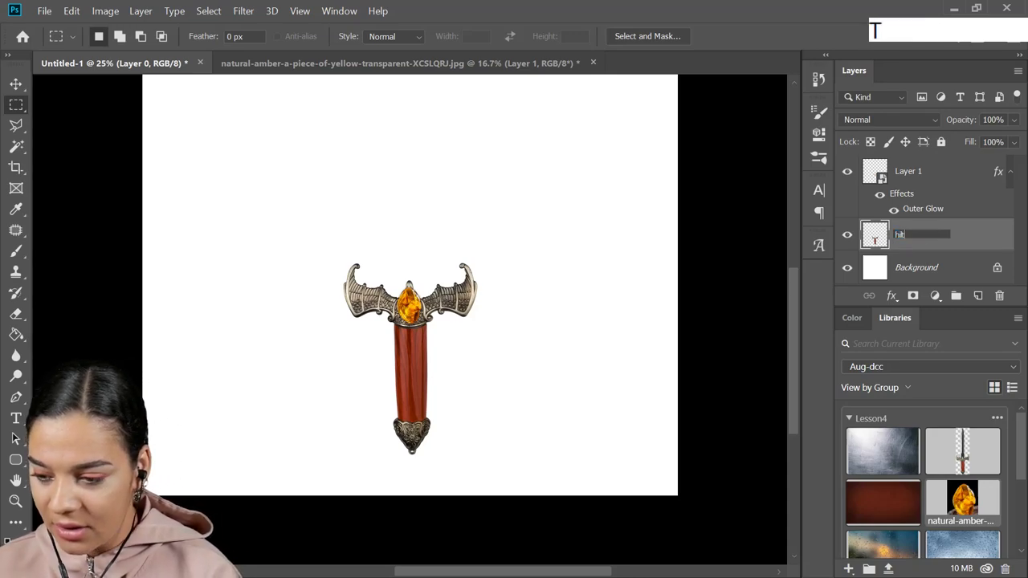
Step: Rename the layers to 'hilt' and 'gem', then select the Background layer
key("Return")
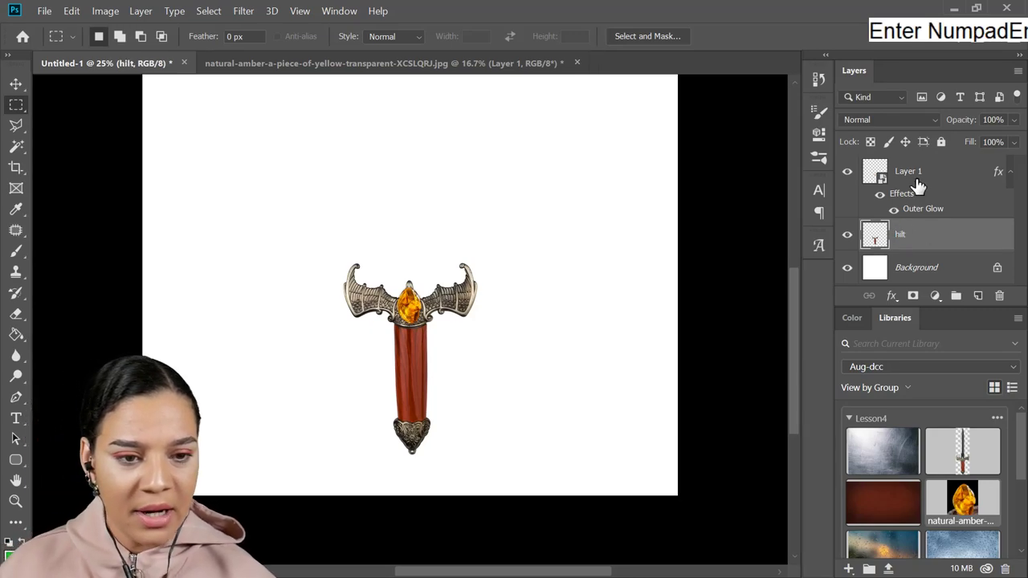
left_click(917, 179)
key("Return")
left_click(1016, 178)
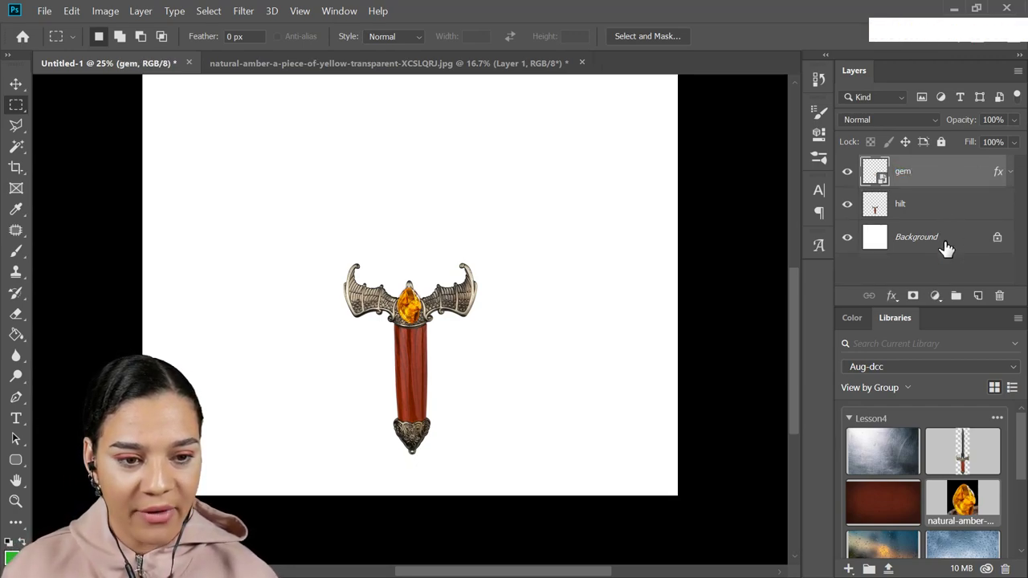
Step: Create a new layer above Background and marquee a tall blade rectangle above the hilt, ready for the grey-brown fill
left_click(949, 246)
key("ctrl+shift+n")
key("ctrl+shift+Return")
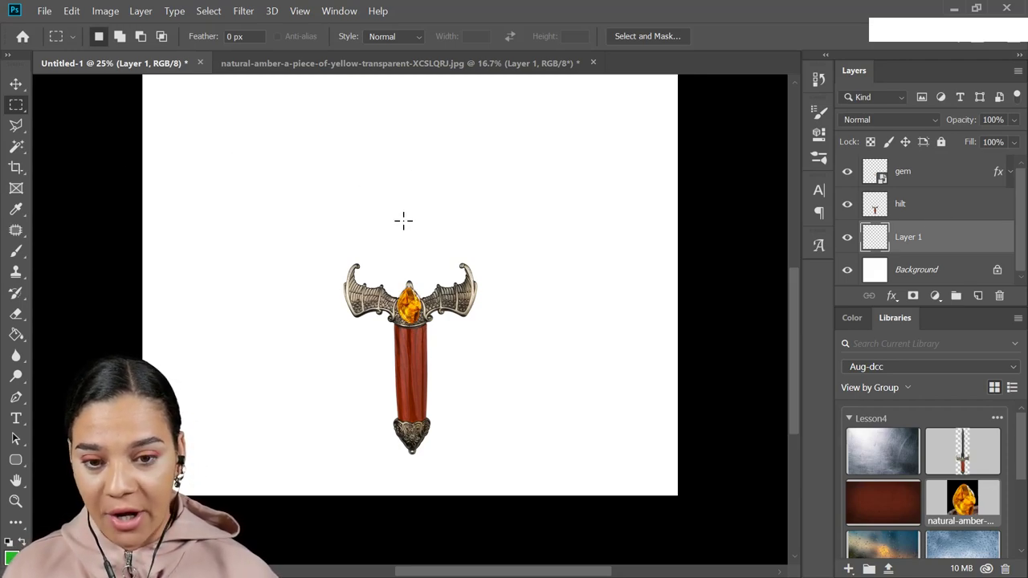
key("m")
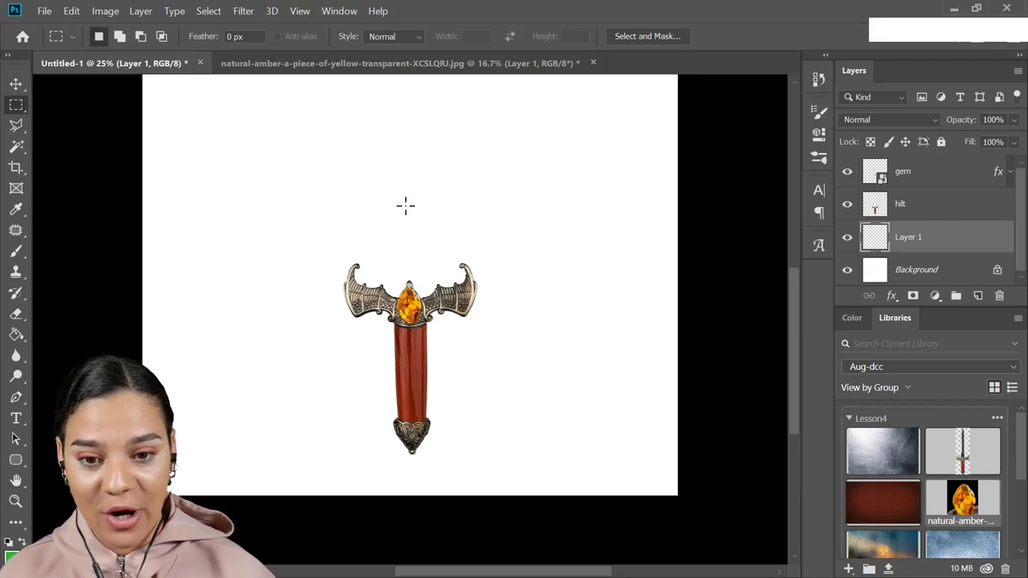
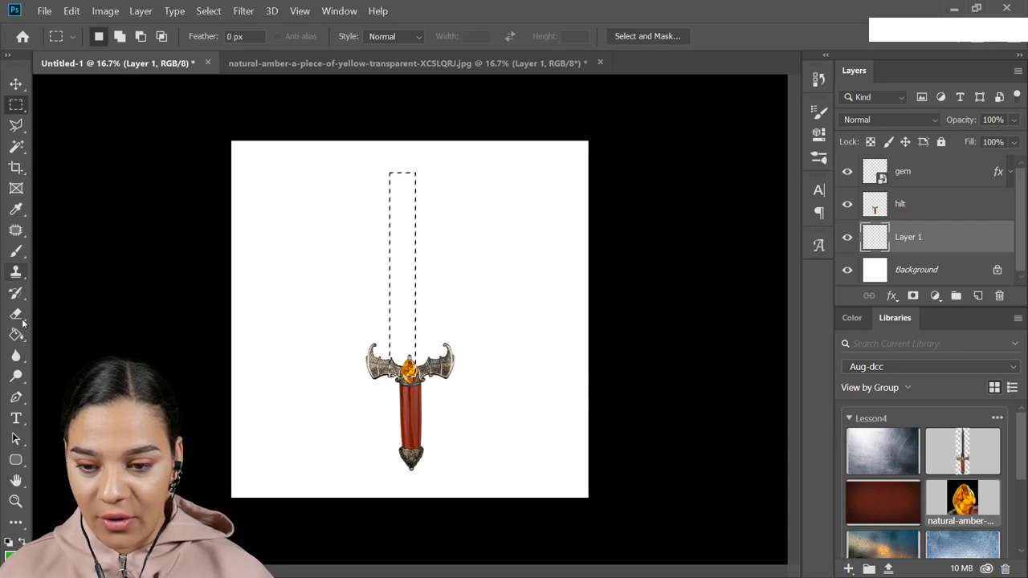
key("g")
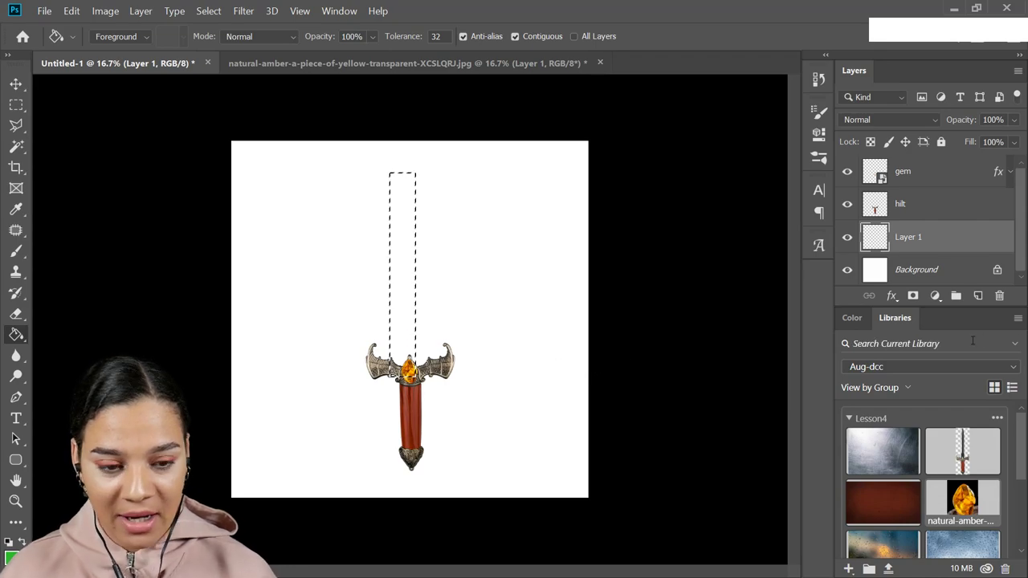
key("ctrl+=")
key("ctrl+=")
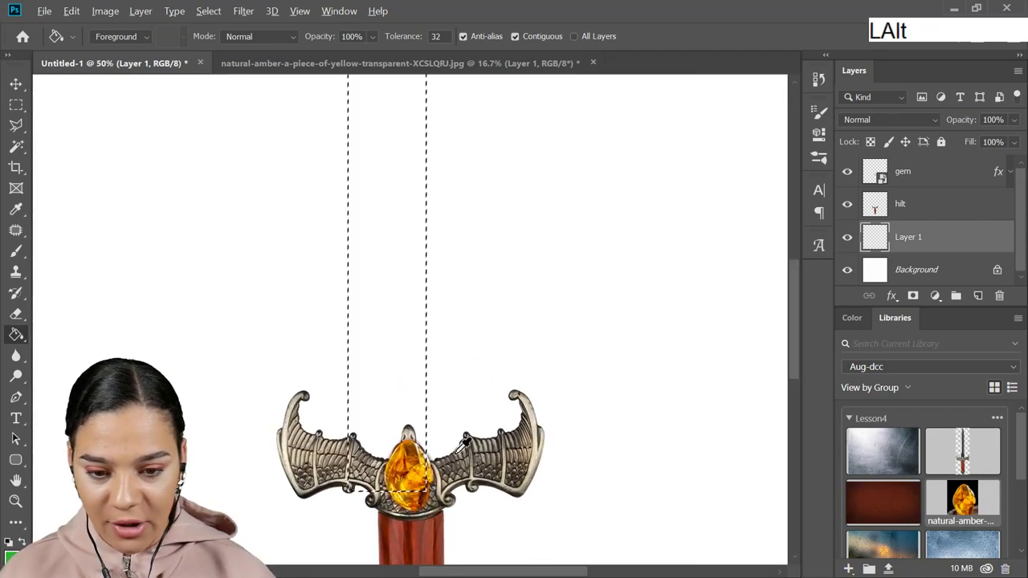
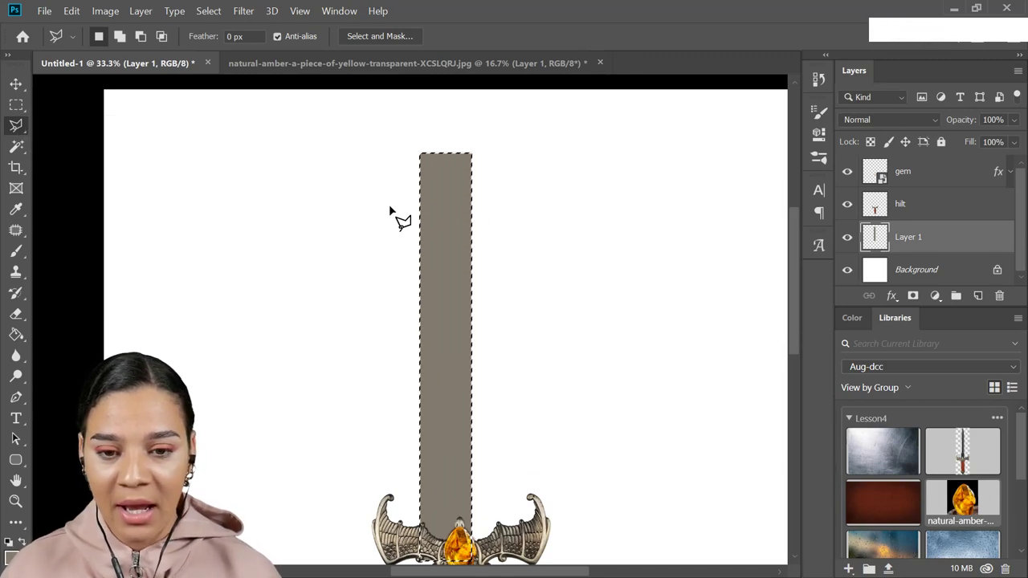
Step: Cut away a slanted top corner of the blade with the Polygonal Lasso
left_click(415, 222)
left_click(504, 147)
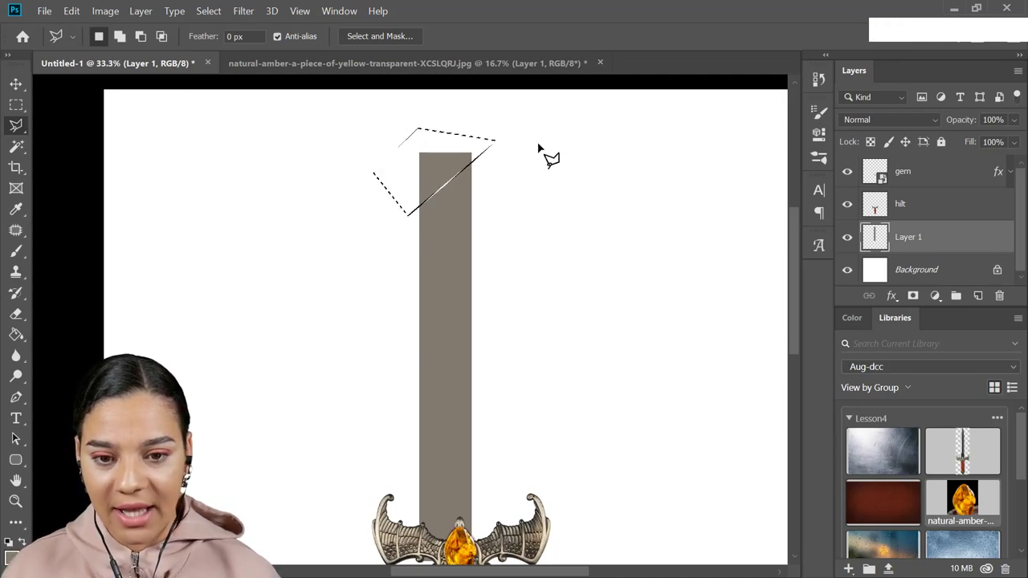
key("ctrl+x")
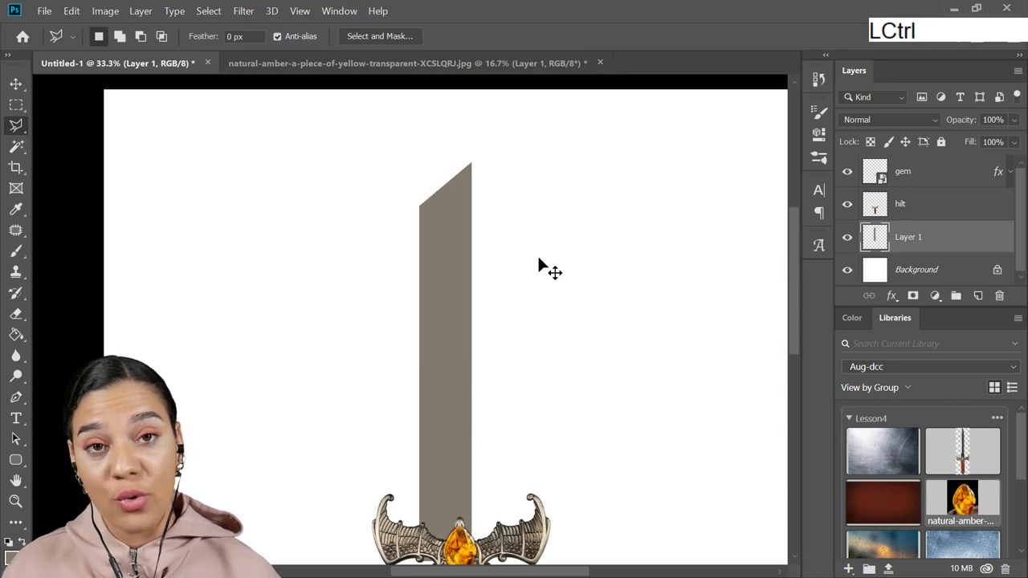
Step: Duplicate the slanted half, flip it horizontally and place it beside the original to form a pointed tip
key("ctrl+j")
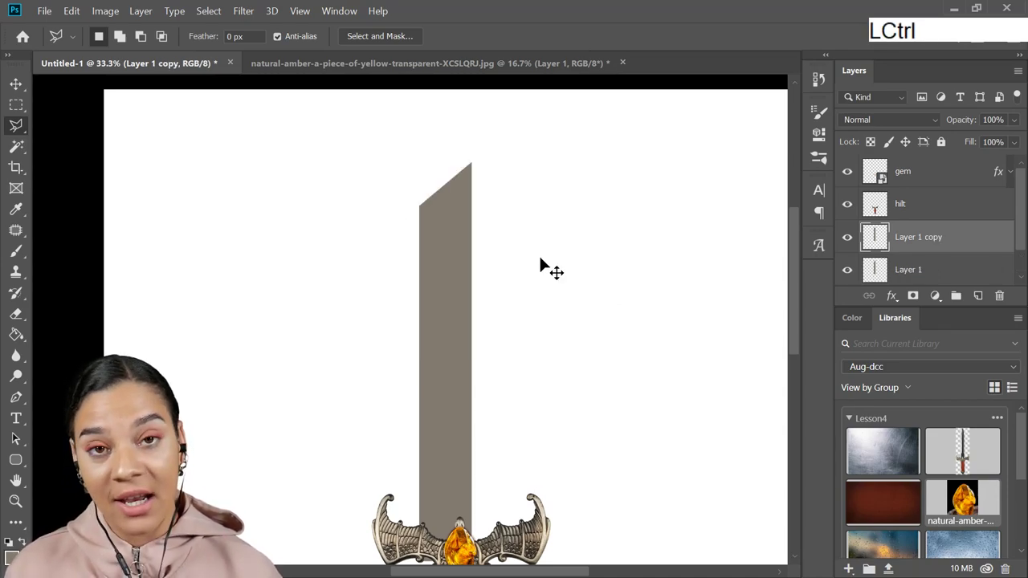
key("ctrl+t")
right_click(468, 262)
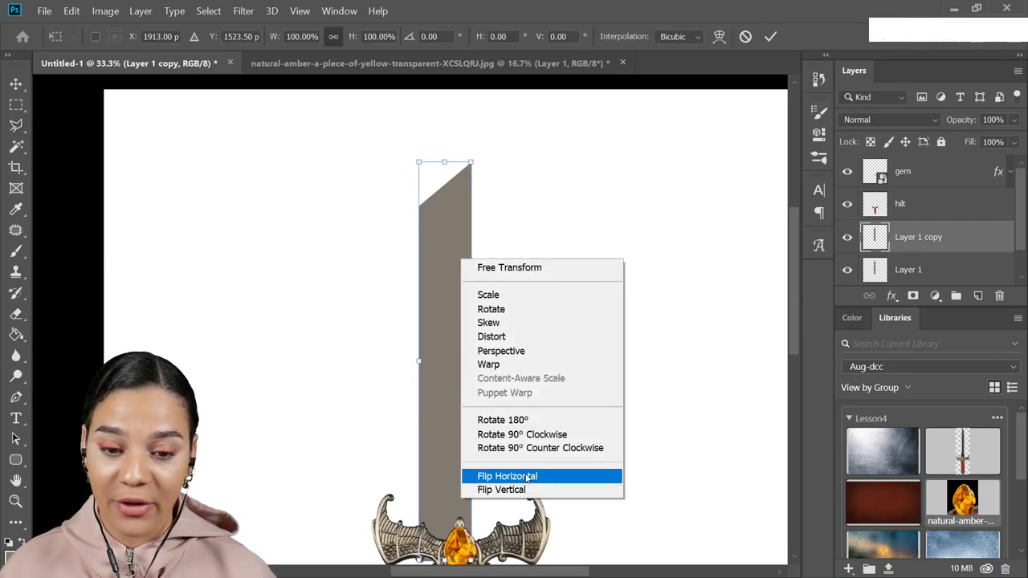
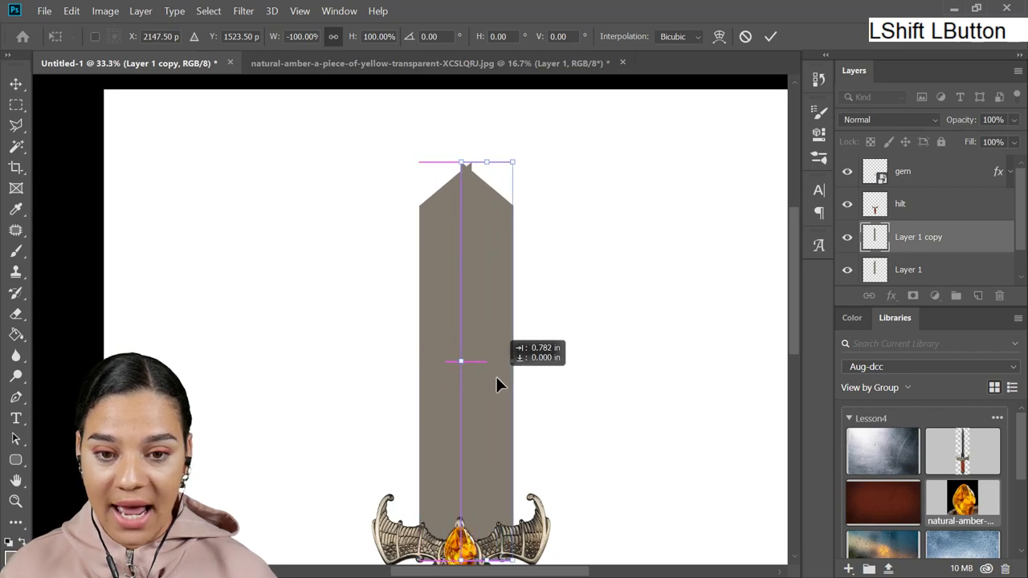
key("Left")
key("Return")
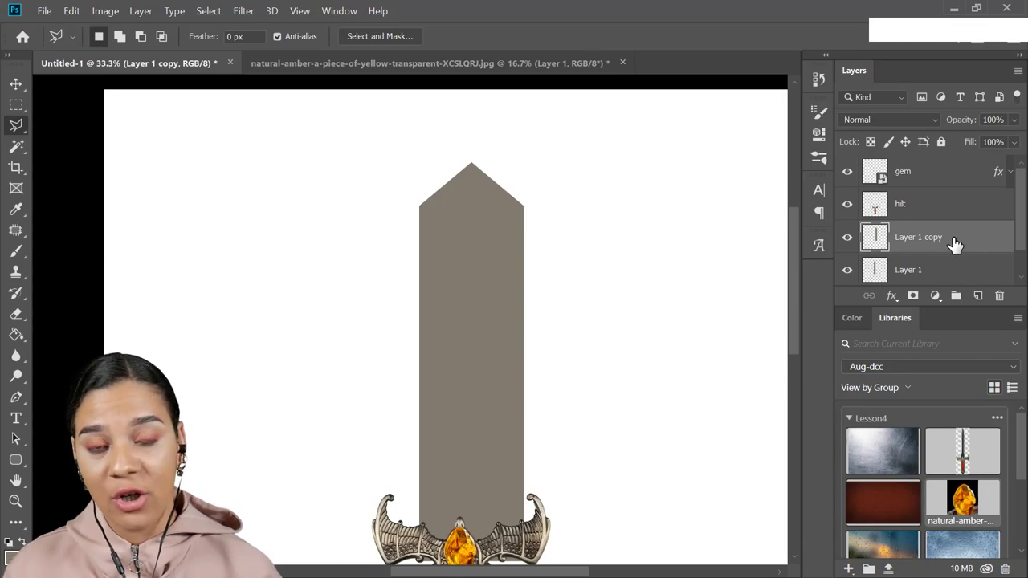
Step: Merge the halves into one layer named 'blade' and narrow it to about 47% width over the hilt
key("ctrl+e")
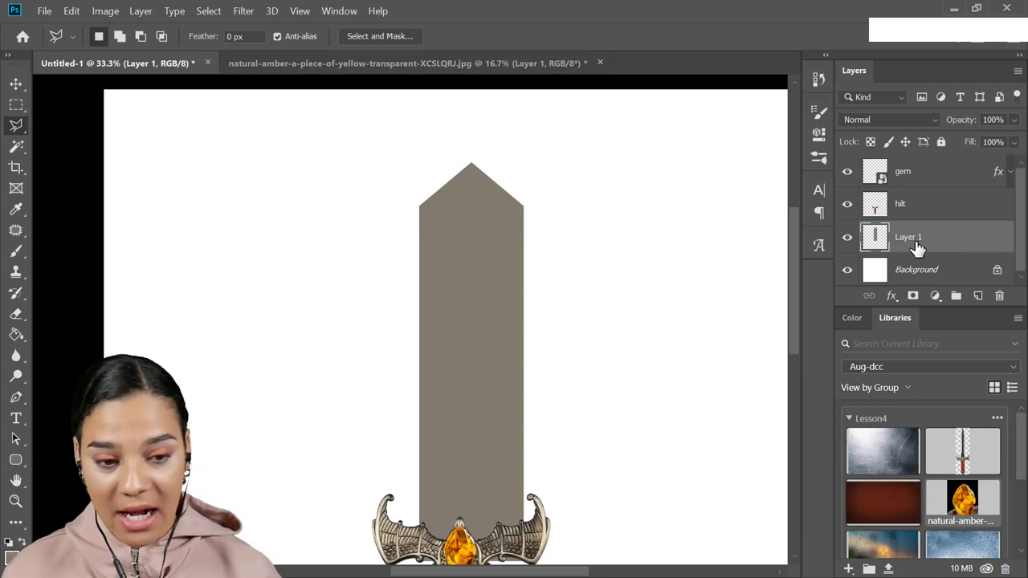
left_click(921, 245)
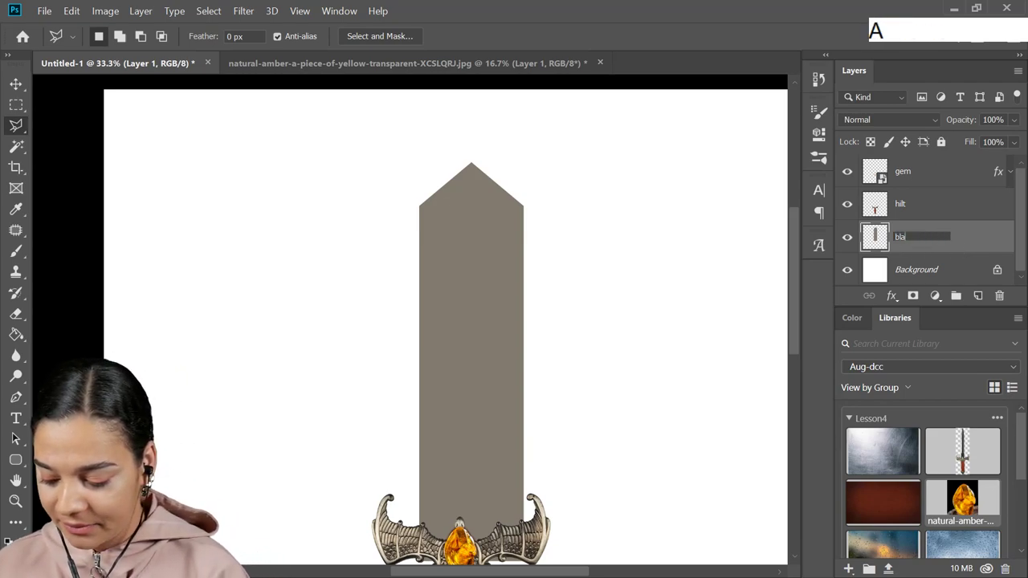
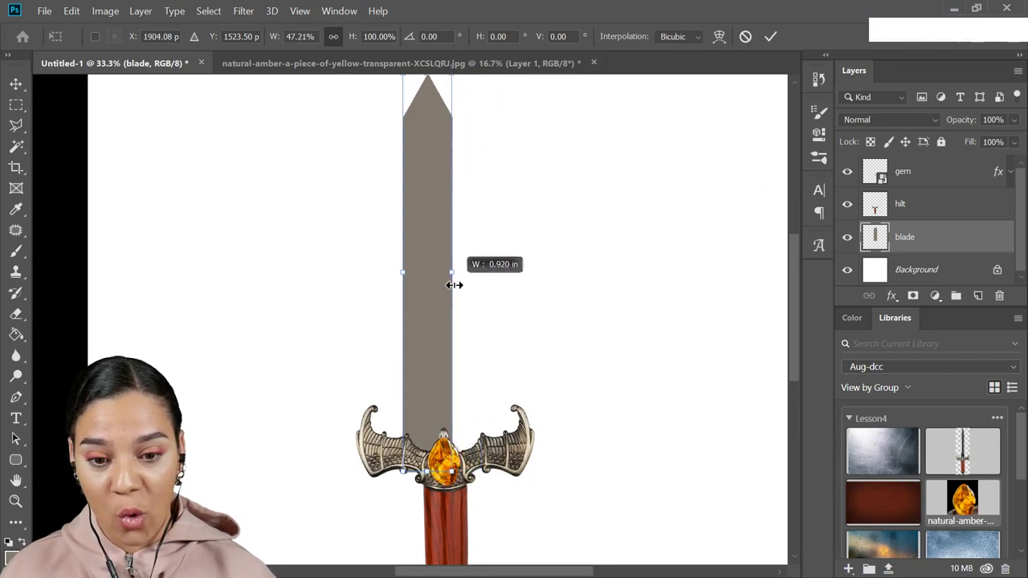
left_click(437, 317)
left_click(458, 310)
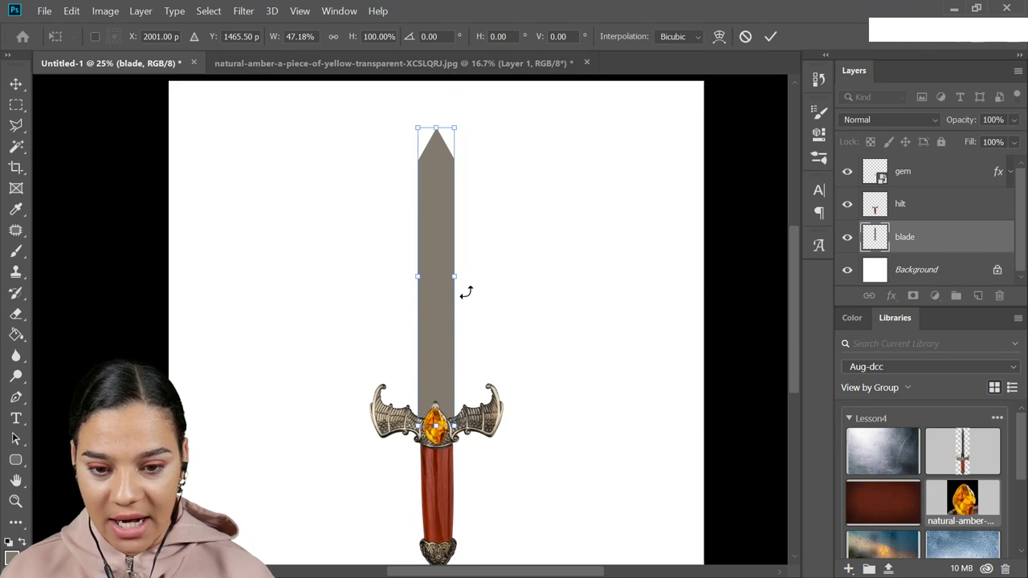
key("Return")
key("KP_Enter")
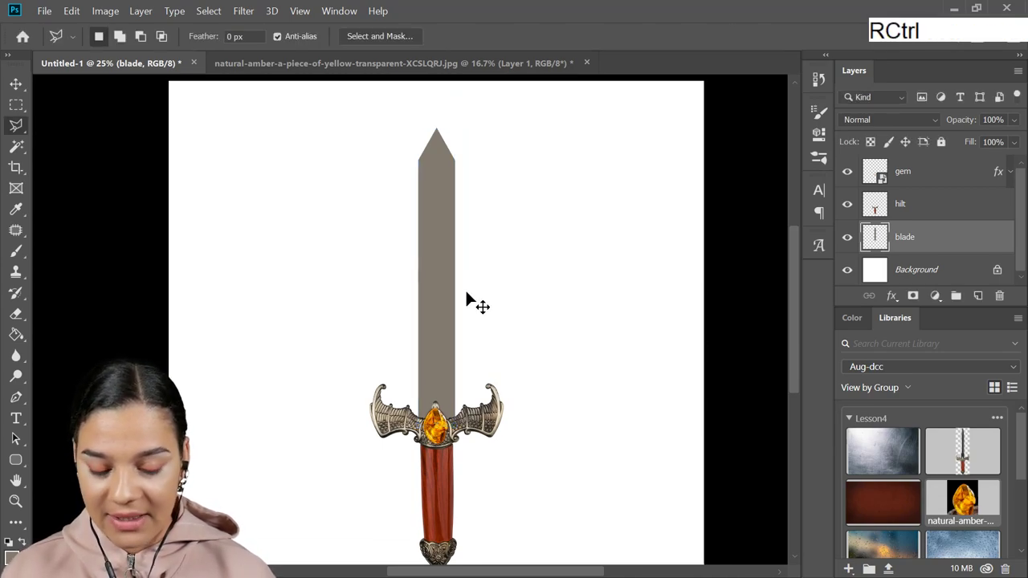
key("ctrl+=")
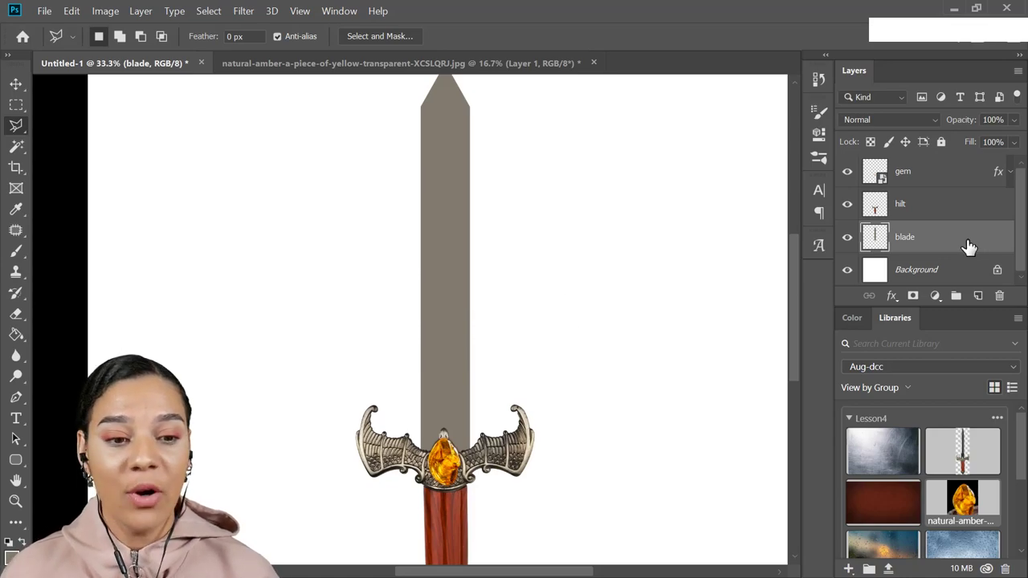
Step: Open the blade's layer style and clear the leftover selection around the blade
left_click(935, 243)
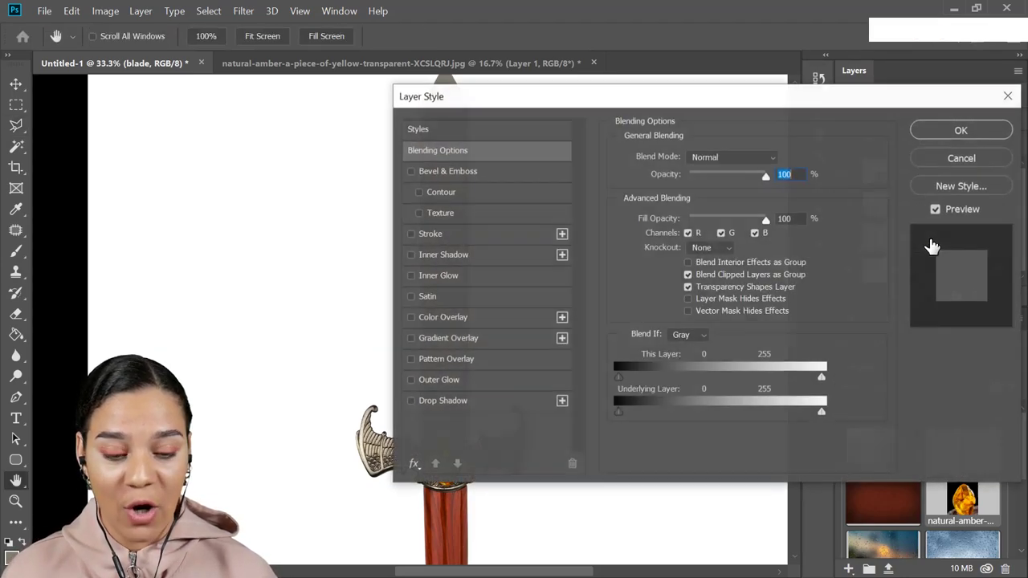
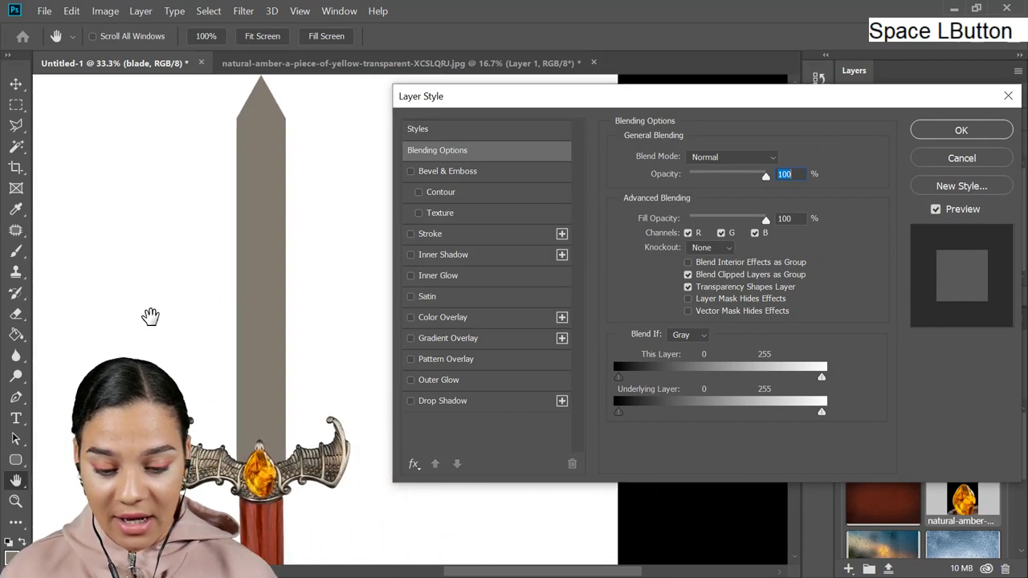
key("space")
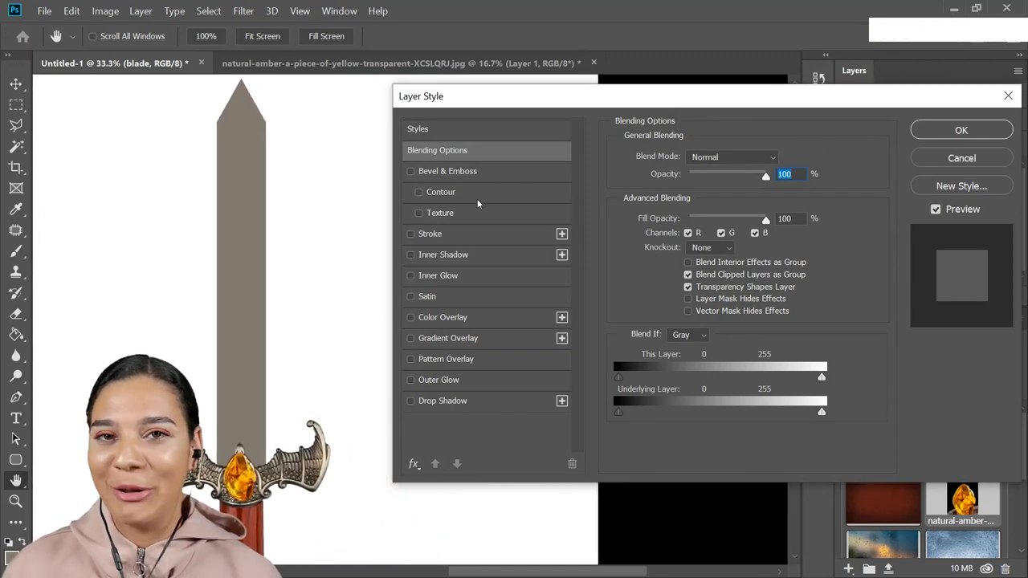
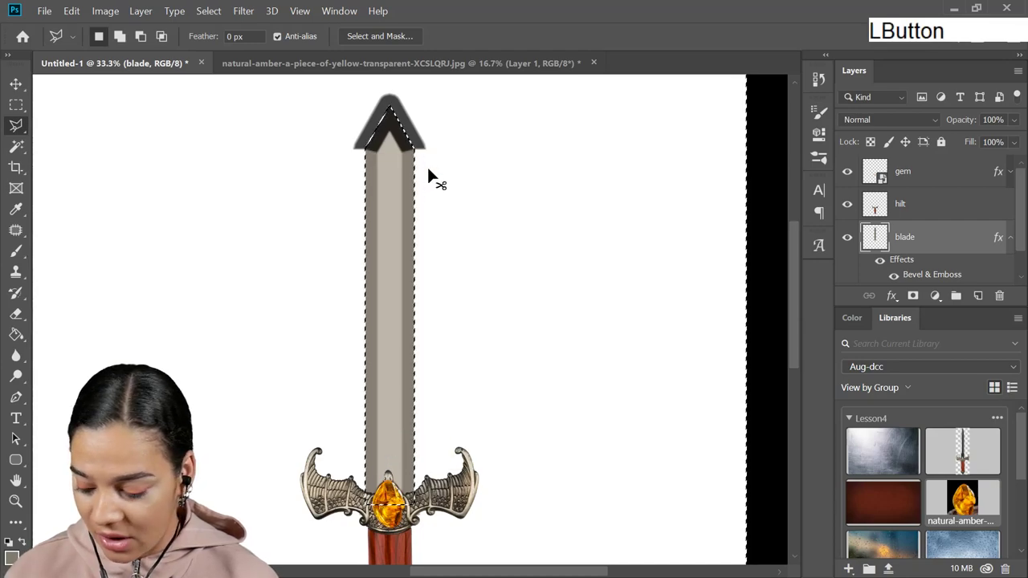
key("ctrl+x")
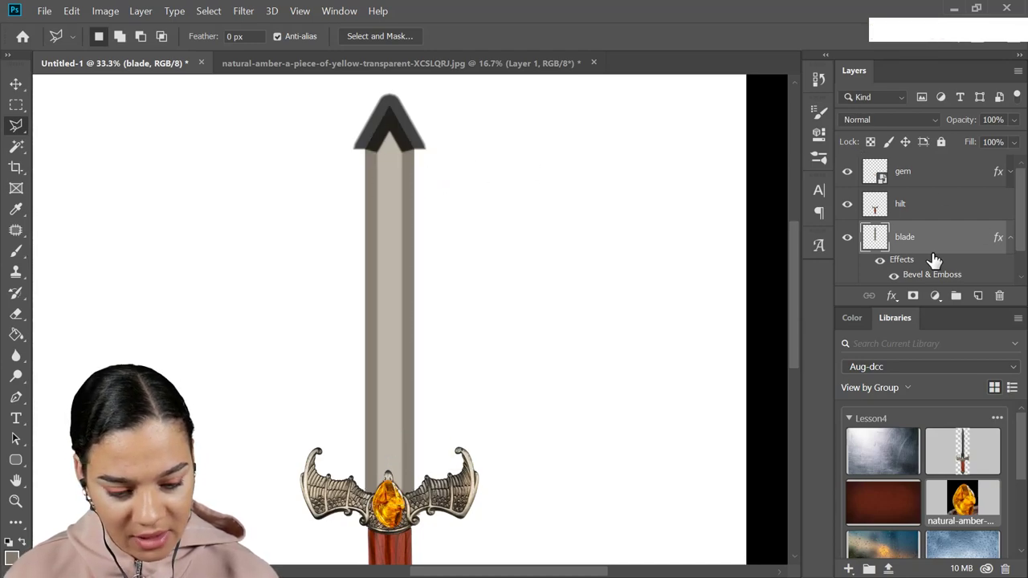
key("ctrl+=")
Step: Reopen Bevel & Emboss, reduce the size to 87 px and review the technique choices
left_click(926, 277)
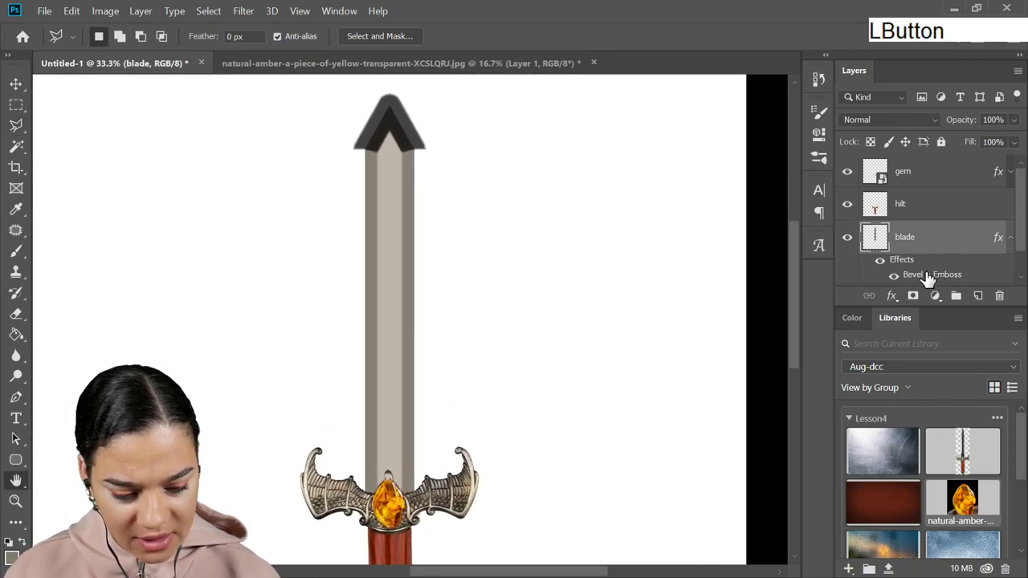
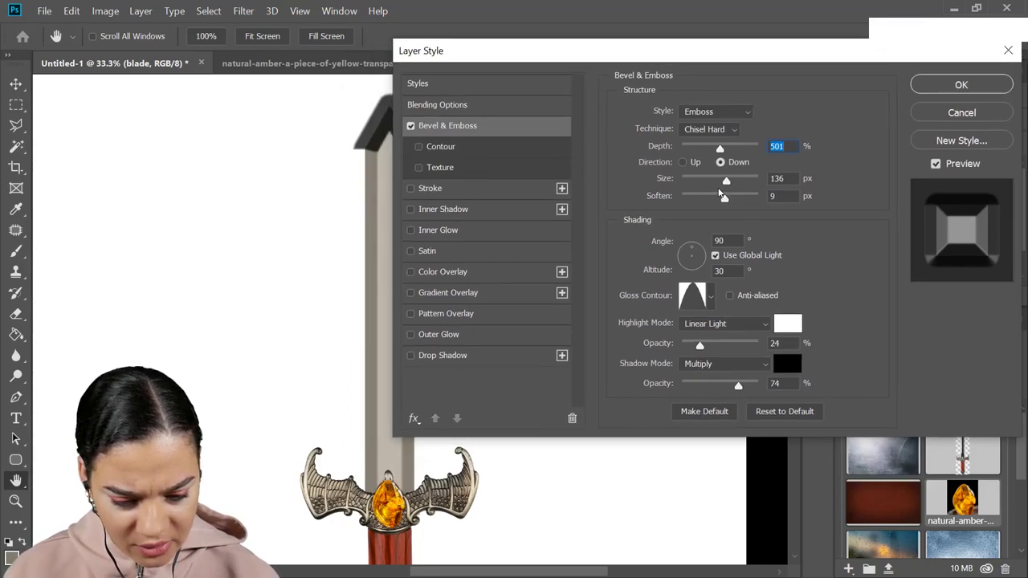
left_click(732, 179)
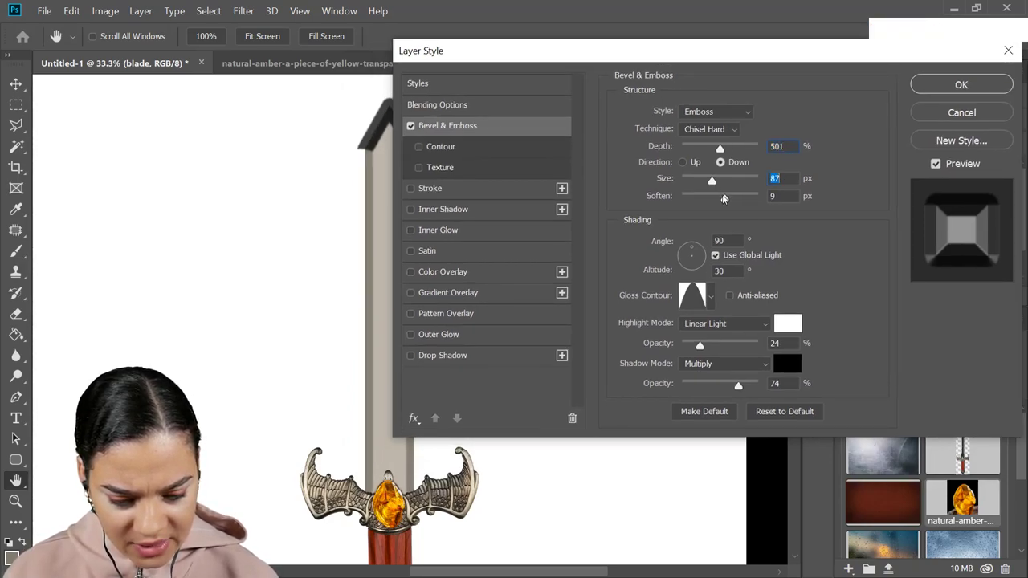
left_click(732, 201)
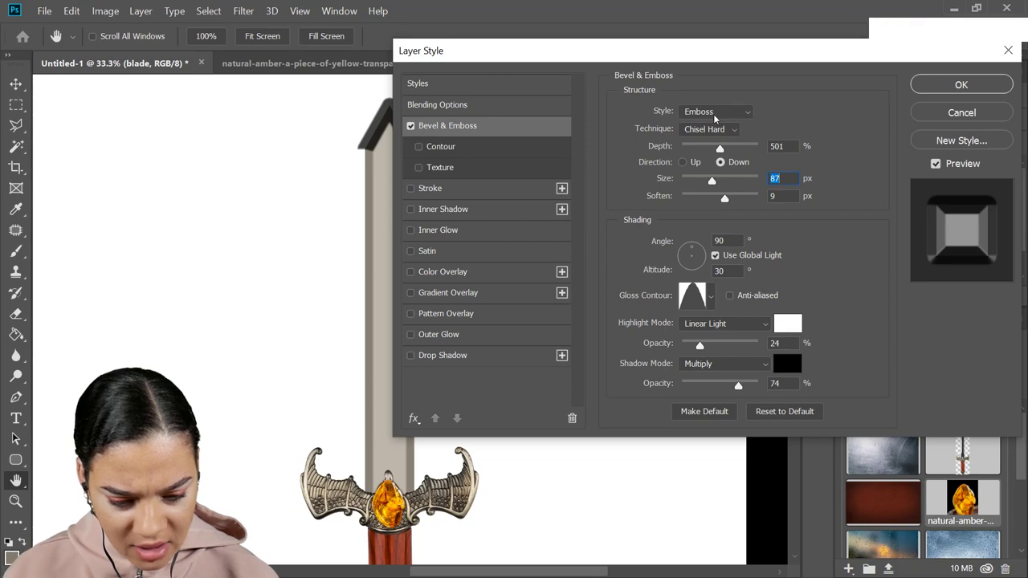
left_click(714, 131)
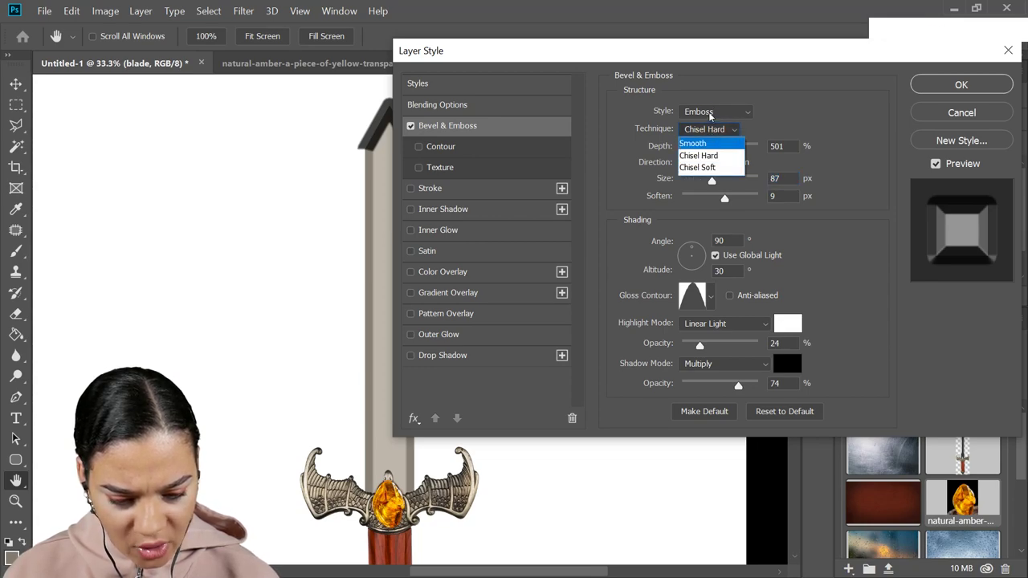
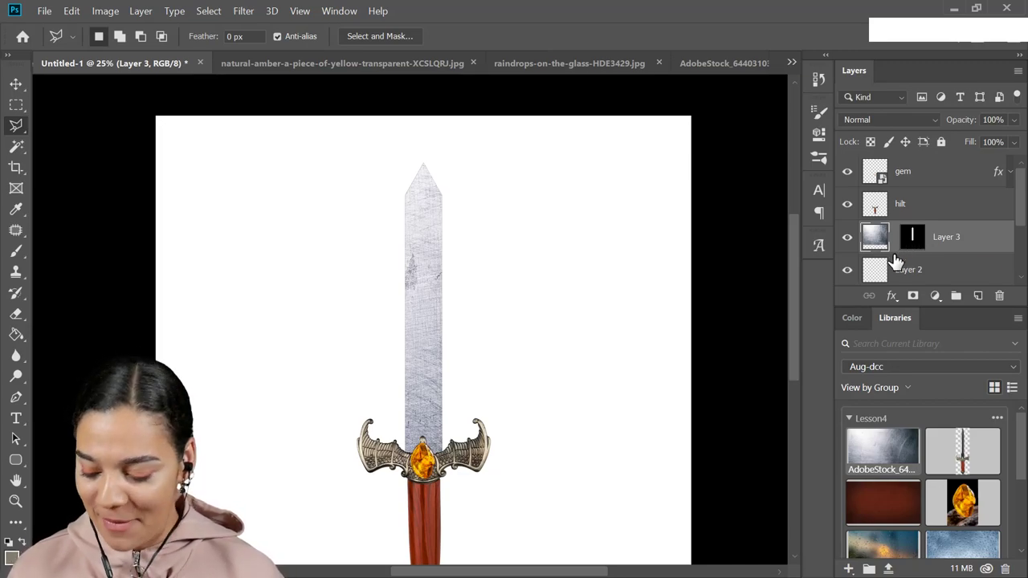
Step: Scale the scratched-metal texture to about 79% over the blade, commit, then hide the layer
key("ctrl+t")
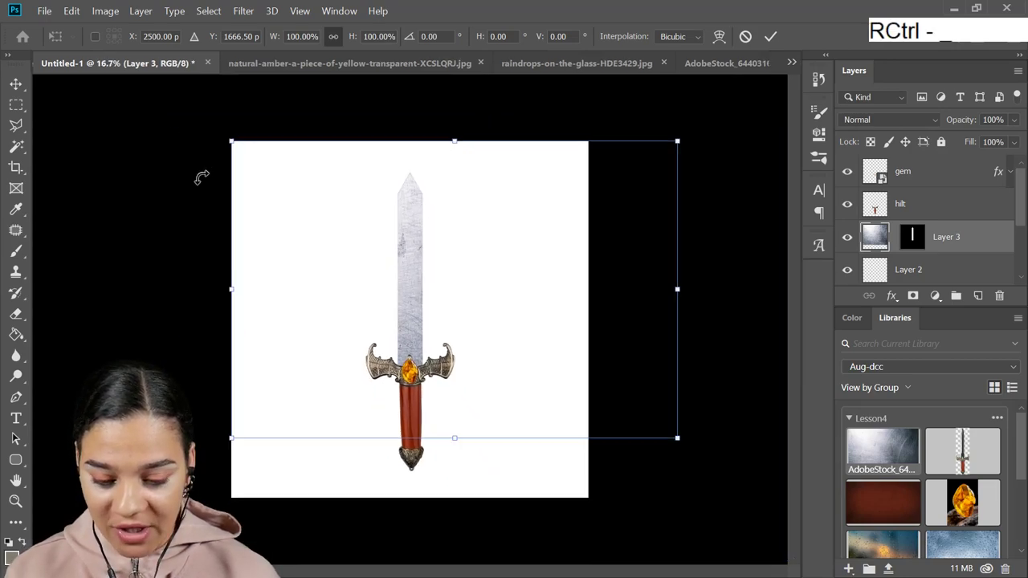
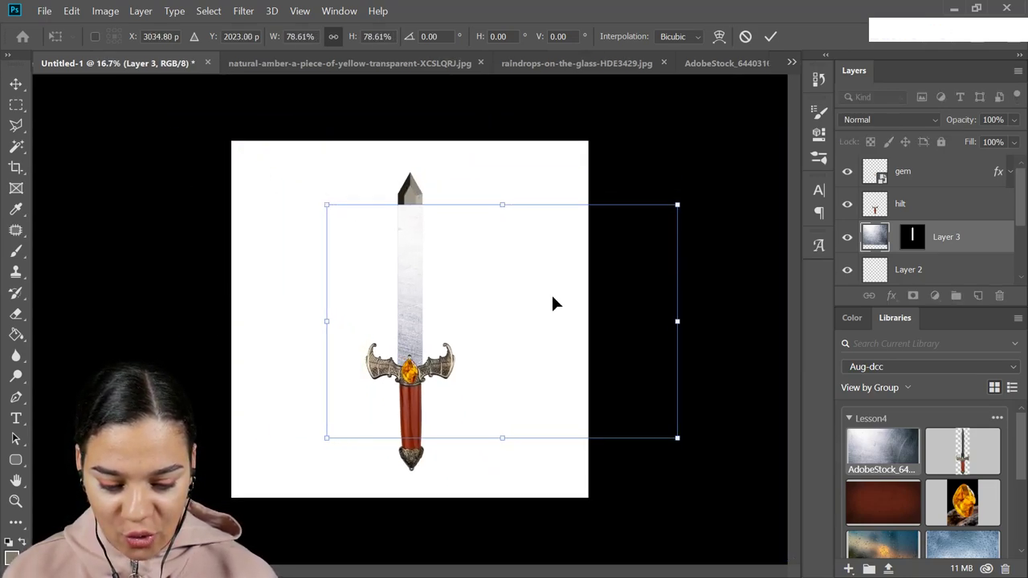
left_click(581, 281)
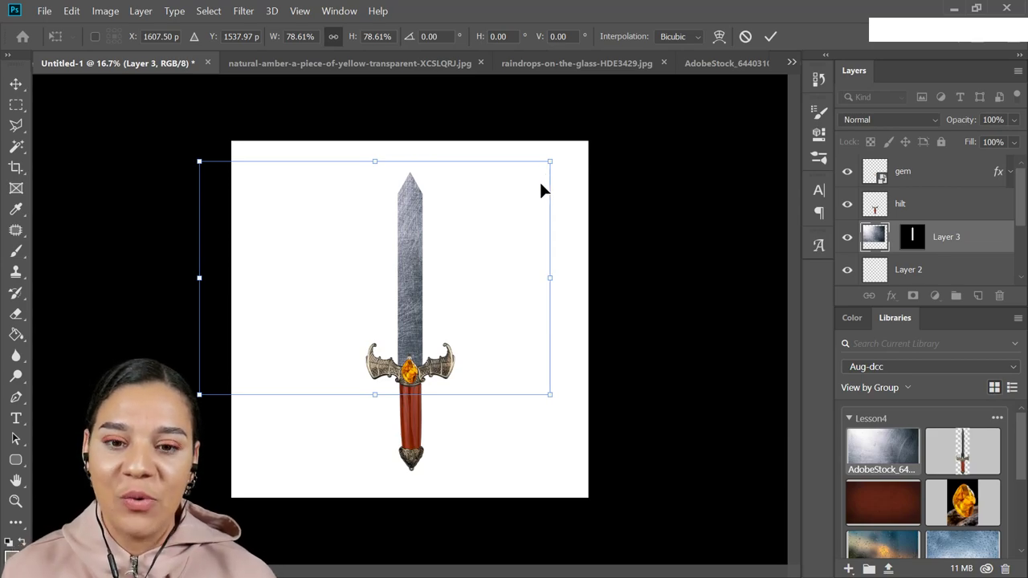
key("ctrl+-")
key("ctrl+=")
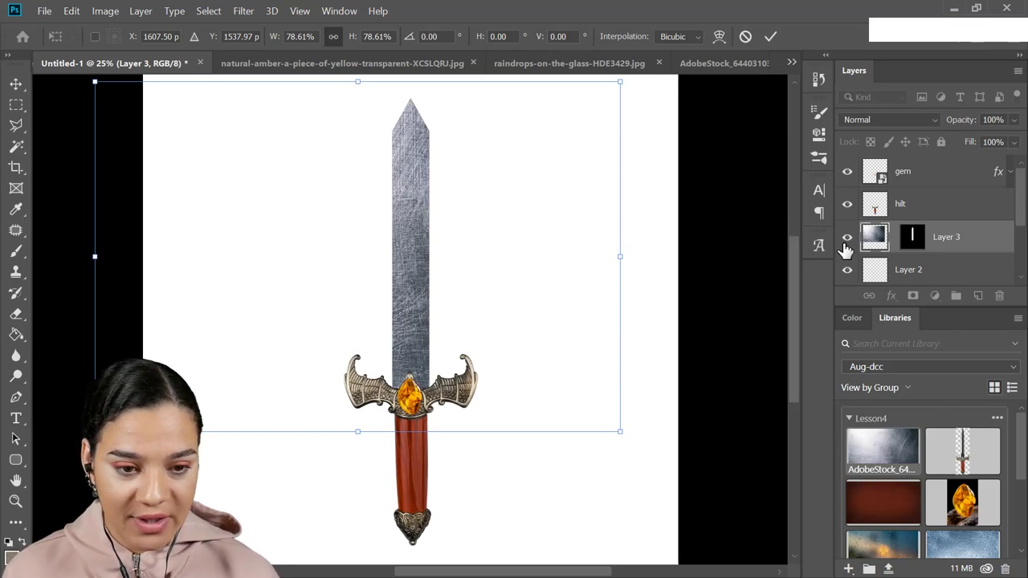
key("Return")
key("KP_Enter")
left_click(849, 242)
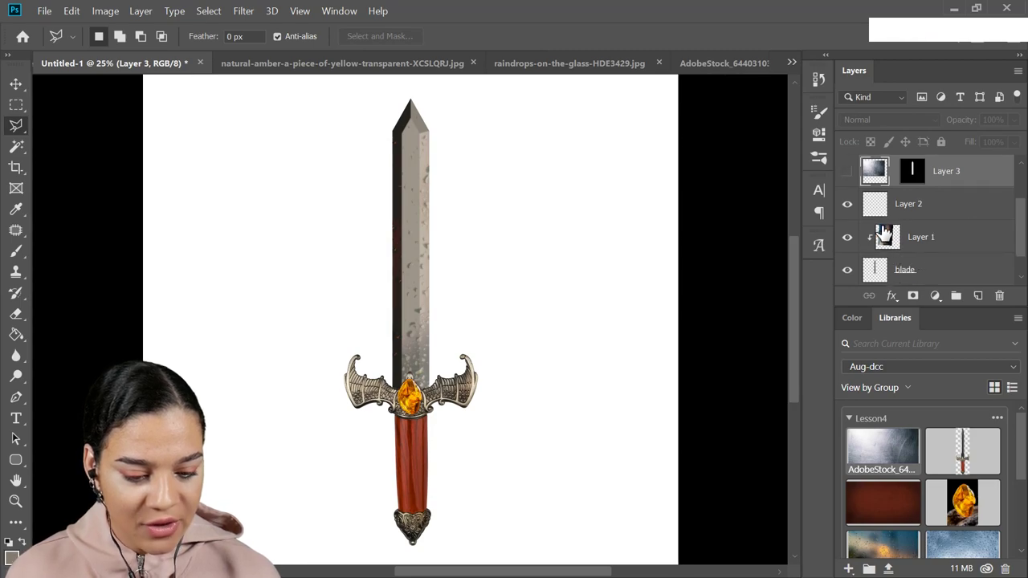
Step: Delete the raindrop overlay layer, select the blade and start moving it off to the right of the hilt
left_click(955, 211)
key("Delete")
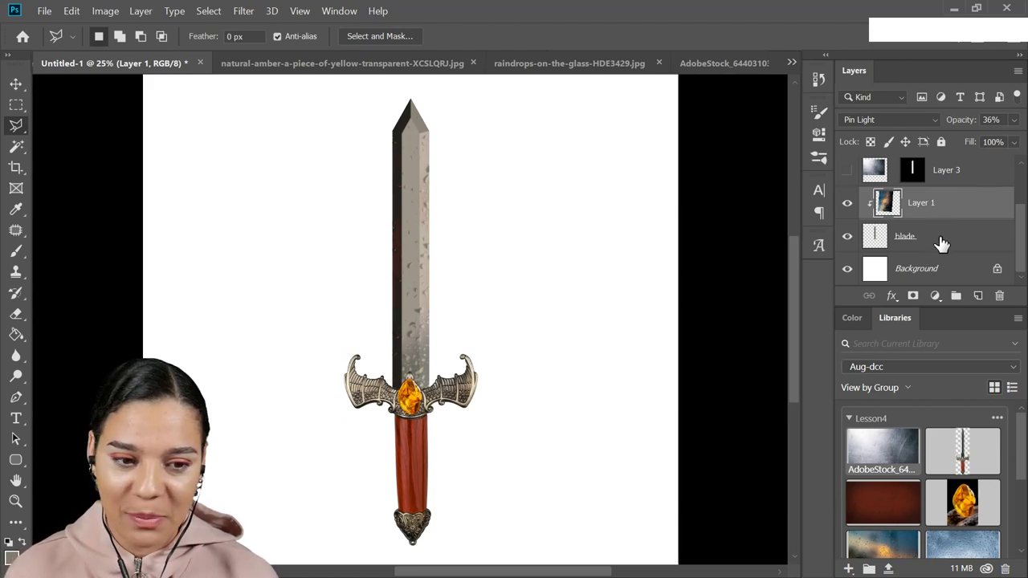
left_click(945, 241)
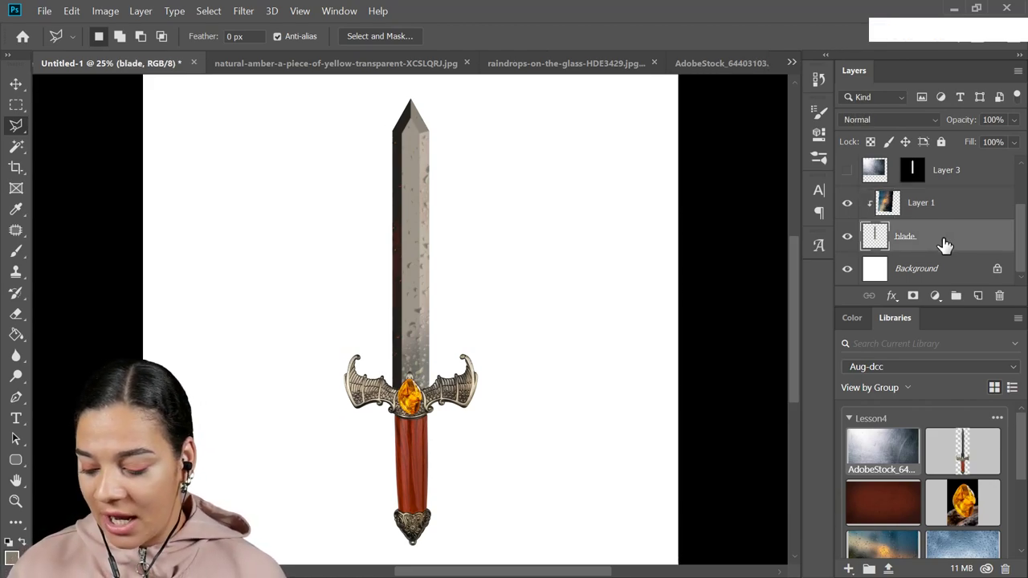
key("ctrl+t")
Step: Move the blade back onto the hilt and reveal the scratched-metal texture layer again
left_click(425, 307)
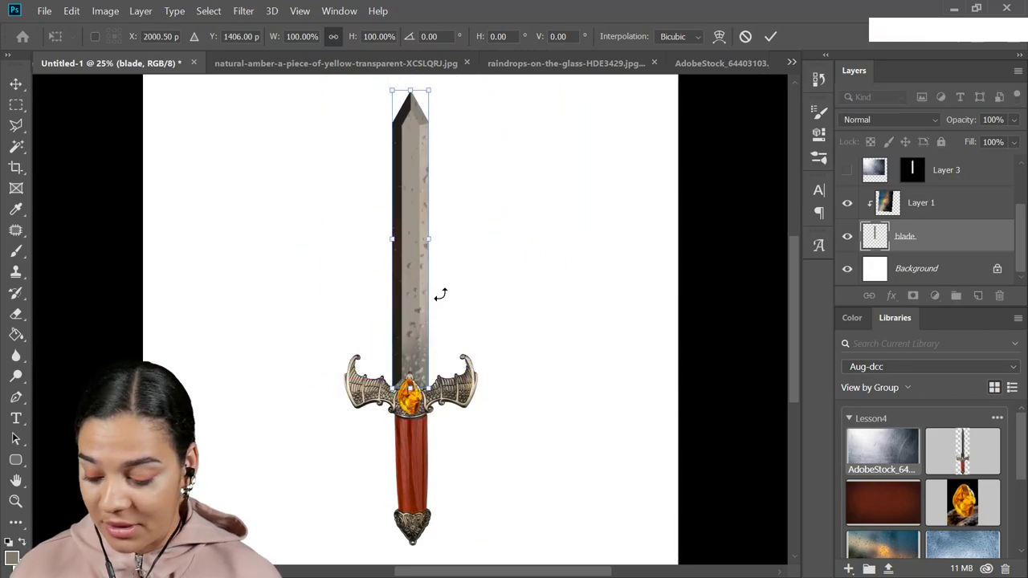
key("Escape")
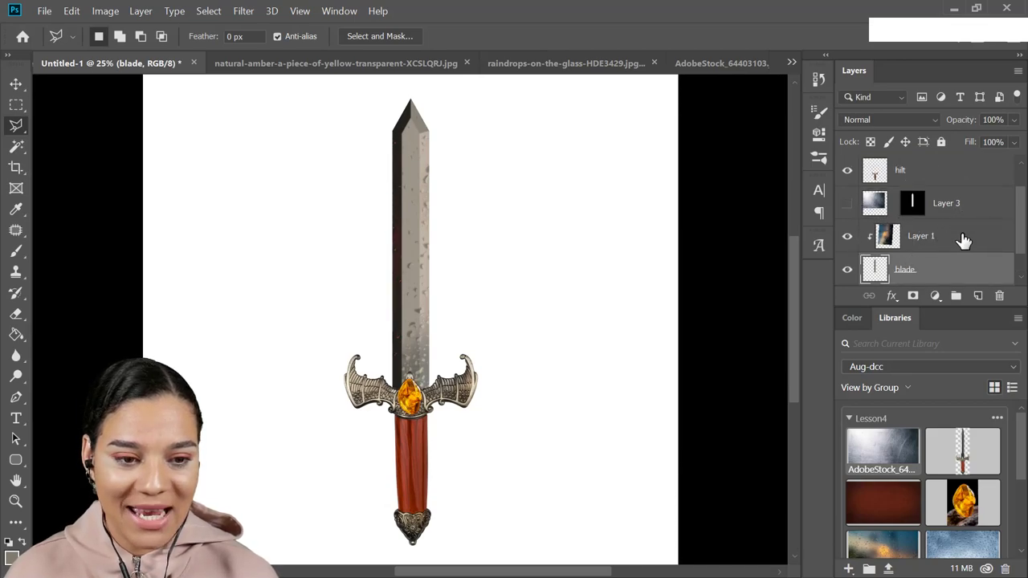
left_click(849, 205)
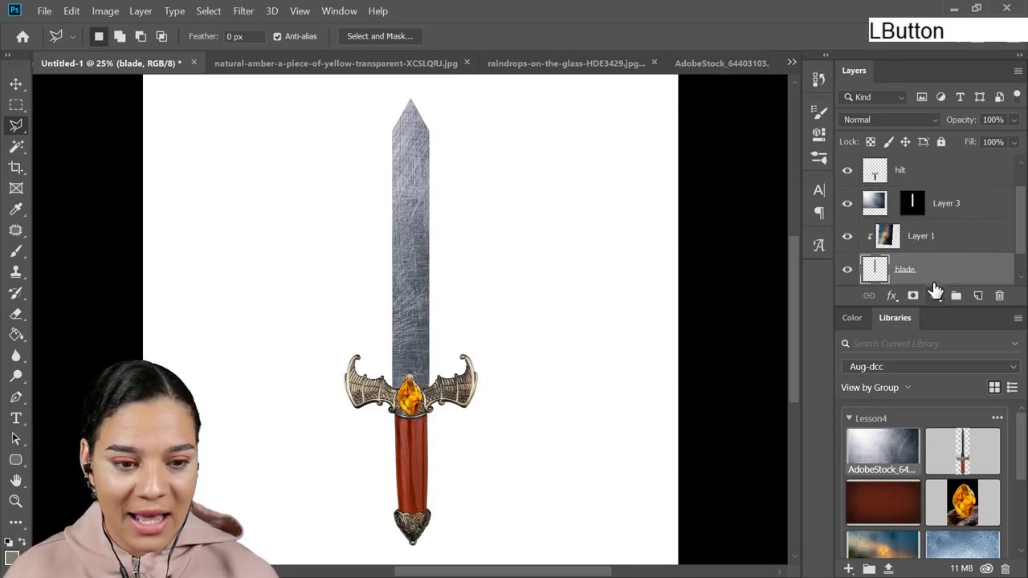
left_click(945, 279)
Step: Briefly shift the blade to compare, restore its position, and select the texture layer for Darken blending
key("ctrl+t")
left_click(419, 304)
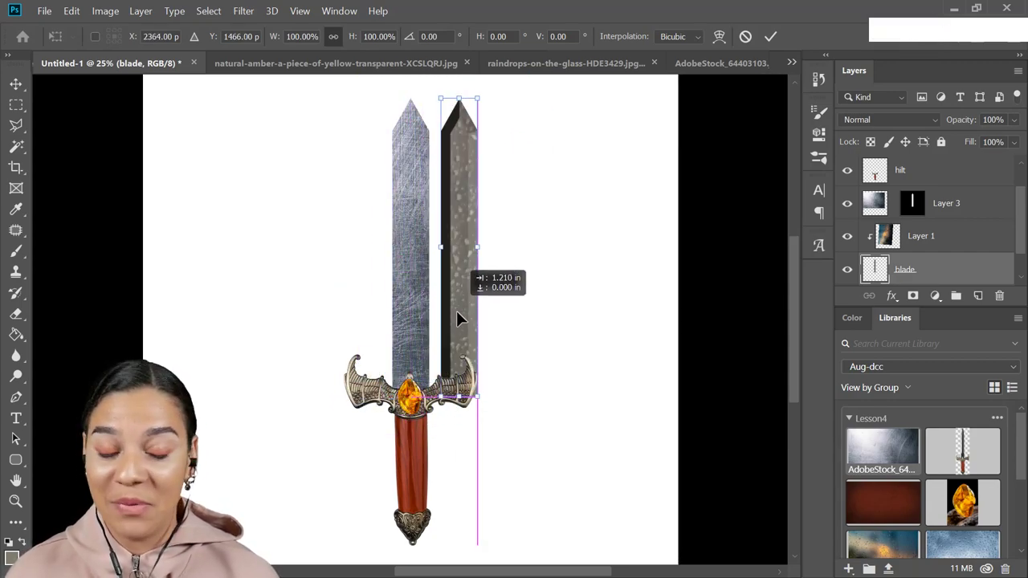
key("ctrl+z")
key("Return")
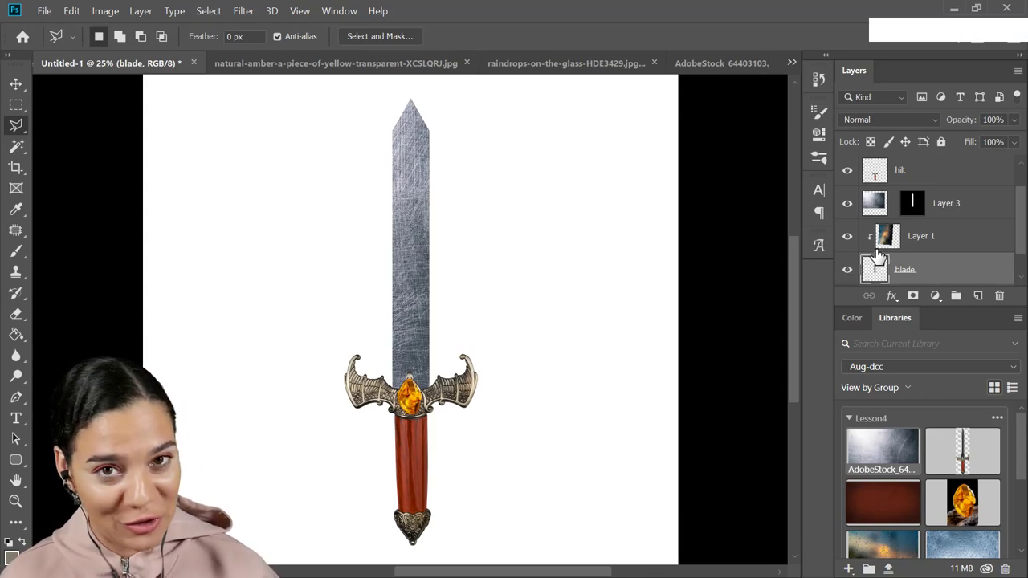
left_click(985, 200)
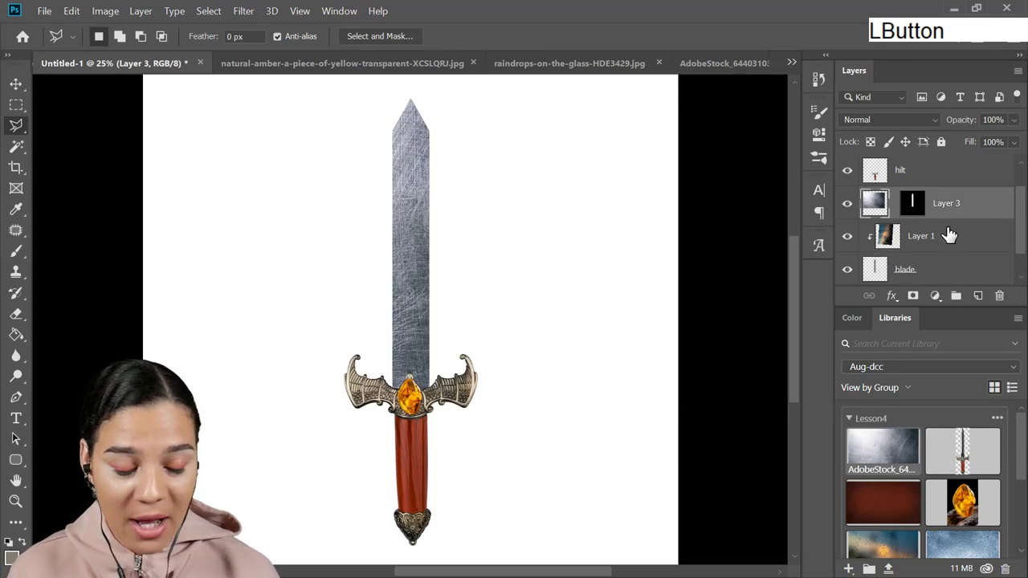